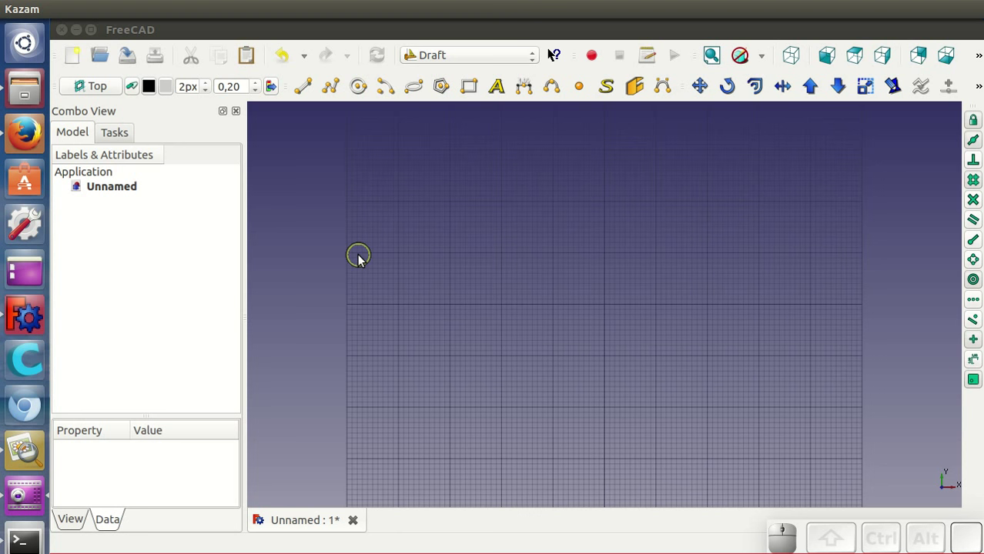
click(30, 135)
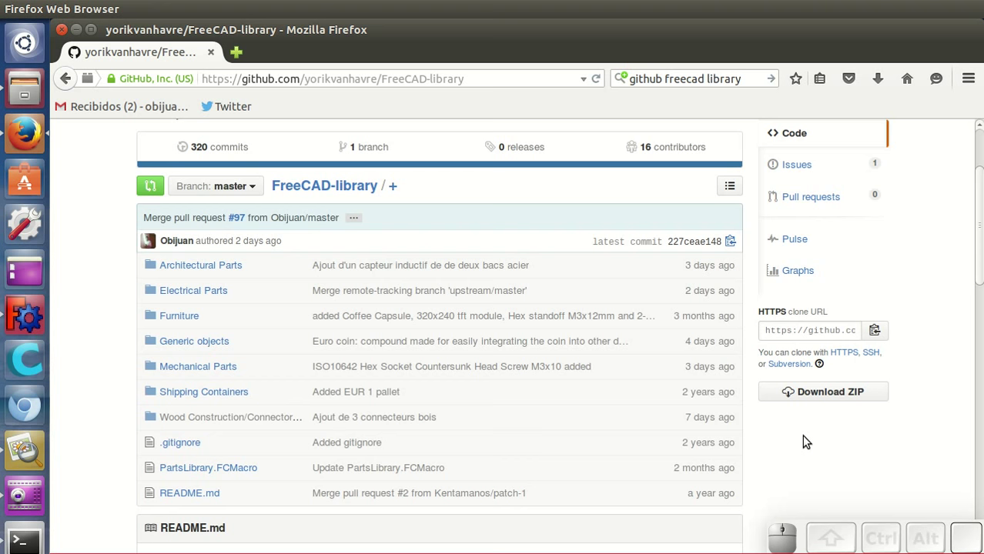
scroll(up, 3)
scroll(down, 3)
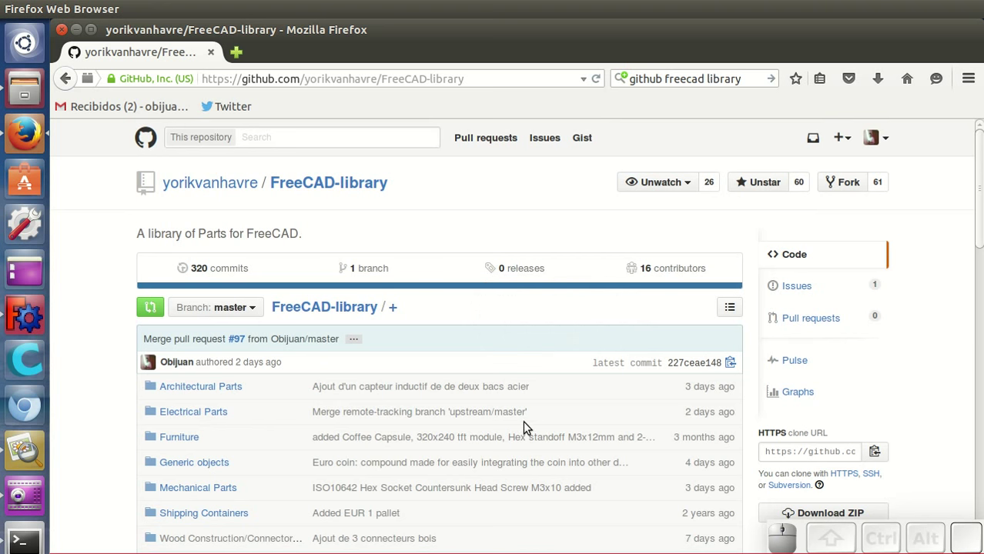
scroll(down, 3)
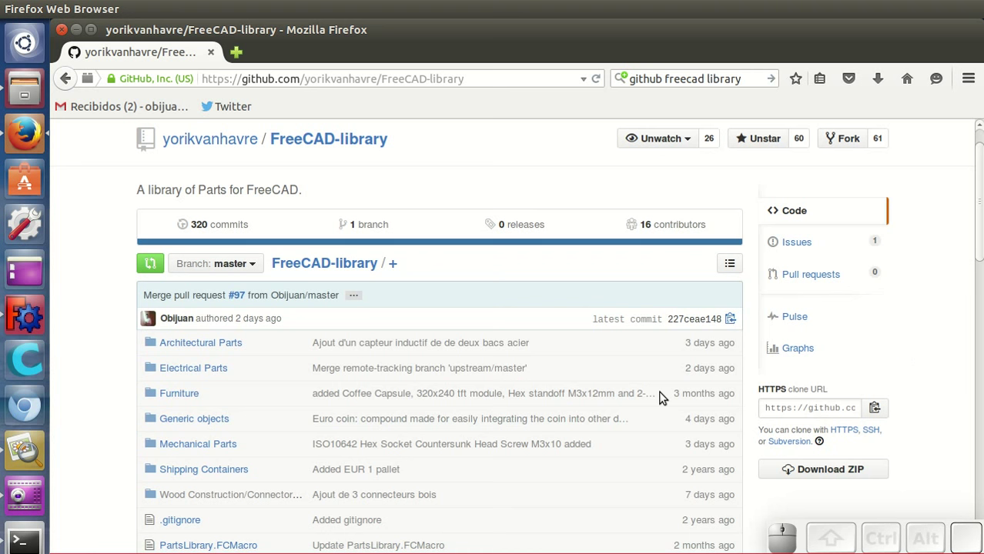
scroll(up, 3)
scroll(down, 3)
scroll(up, 3)
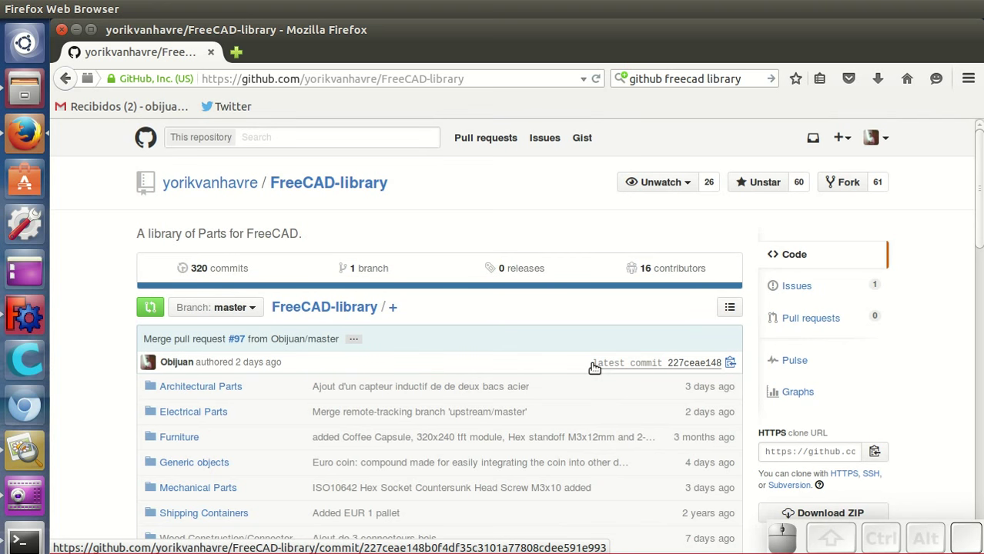
scroll(down, 3)
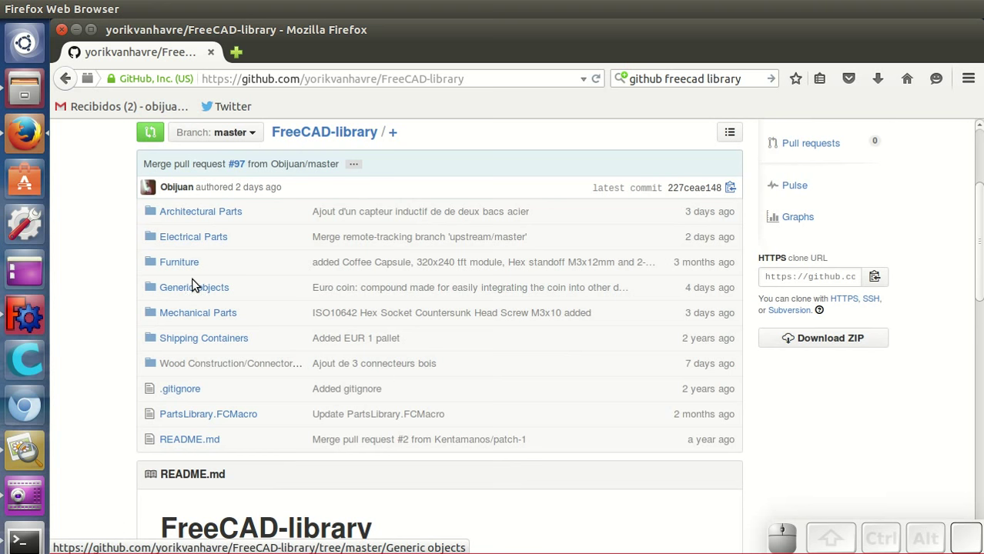
click(191, 289)
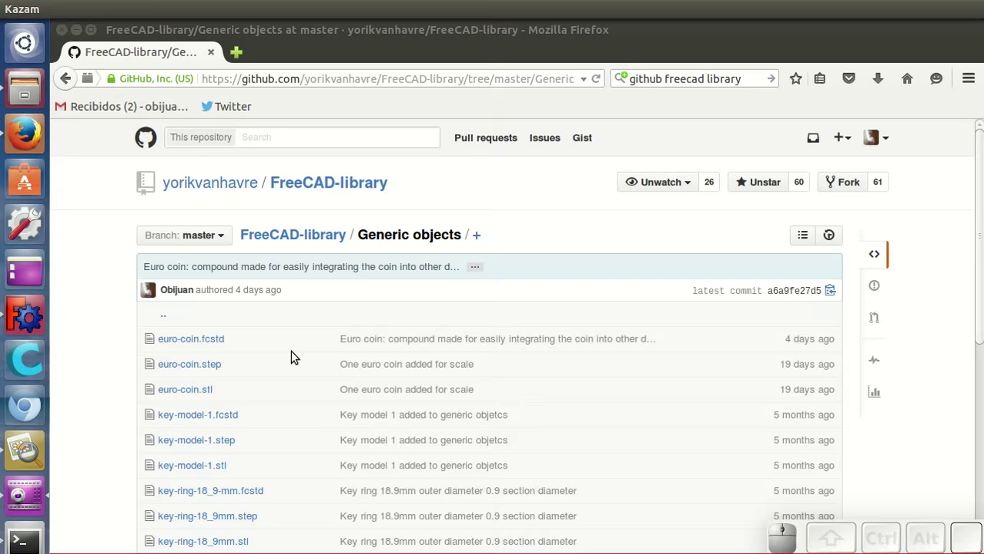
scroll(down, 3)
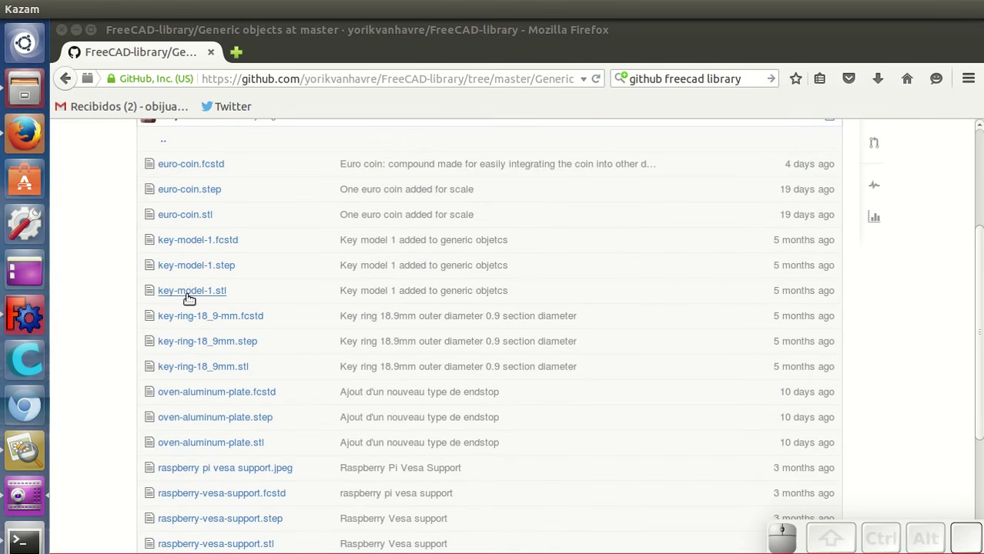
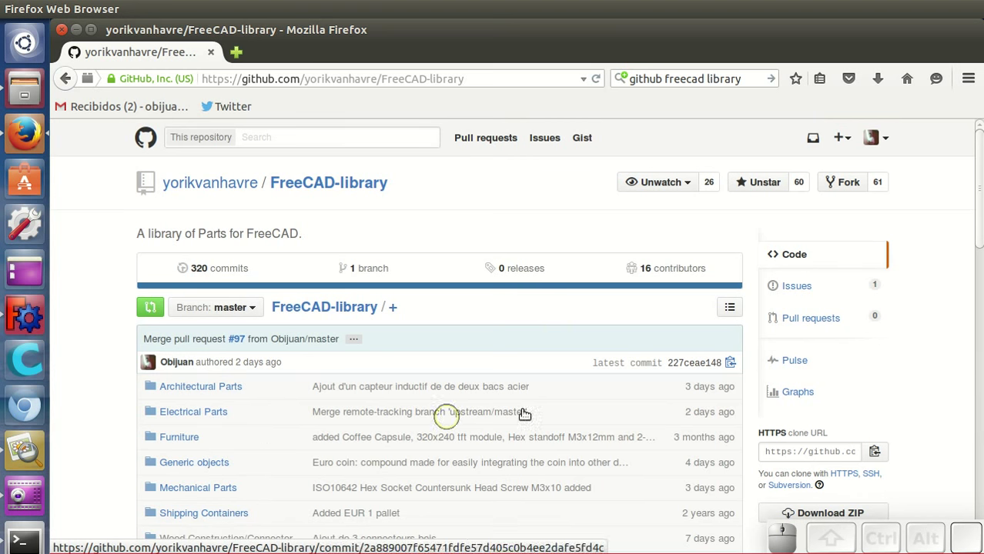
Leave the GitHub repository page for the local FreeCAD-library folder in the Files manager.
scroll(down, 3)
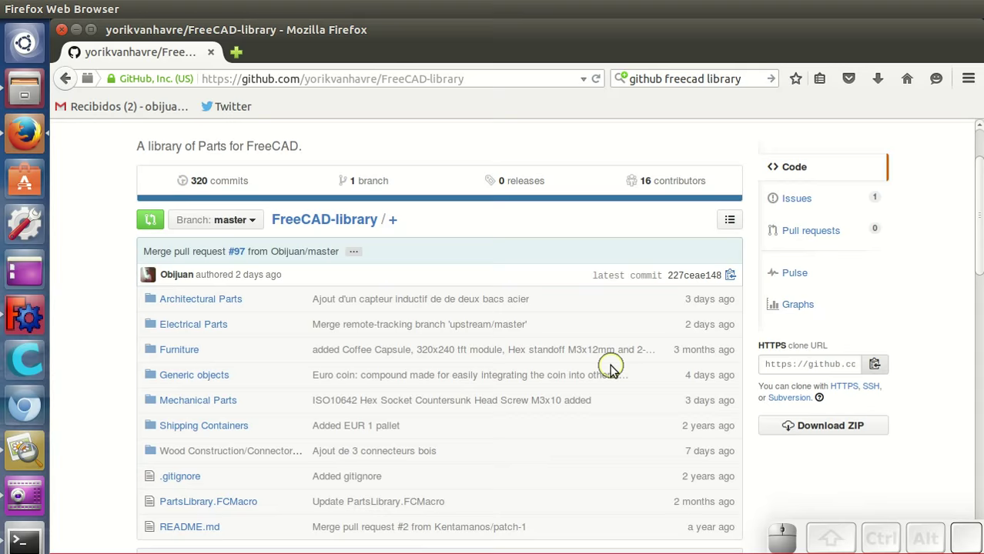
click(27, 314)
Browse into Mechanical Parts > Fasteners > Nuts > Metric to reach the ISO4032 hex nut files.
click(30, 81)
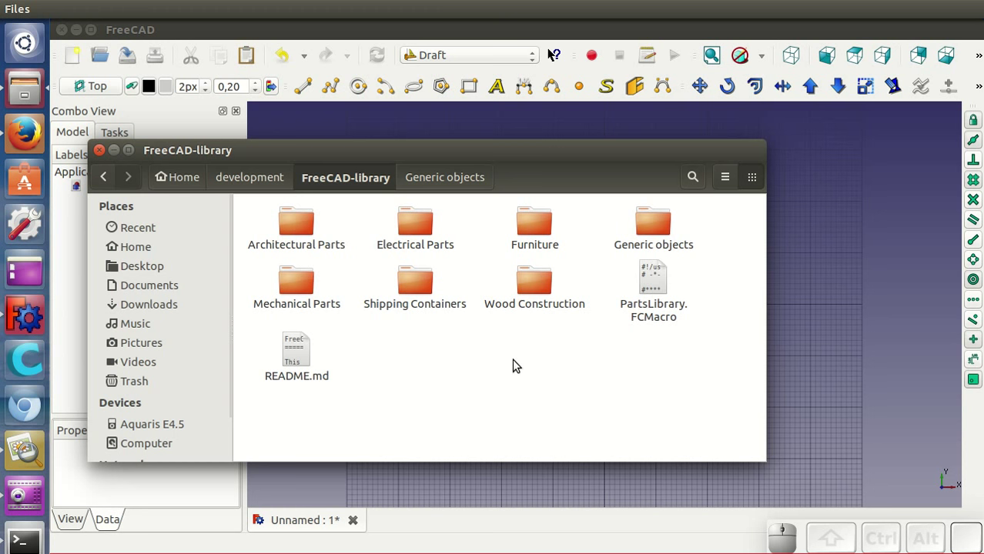
click(305, 287)
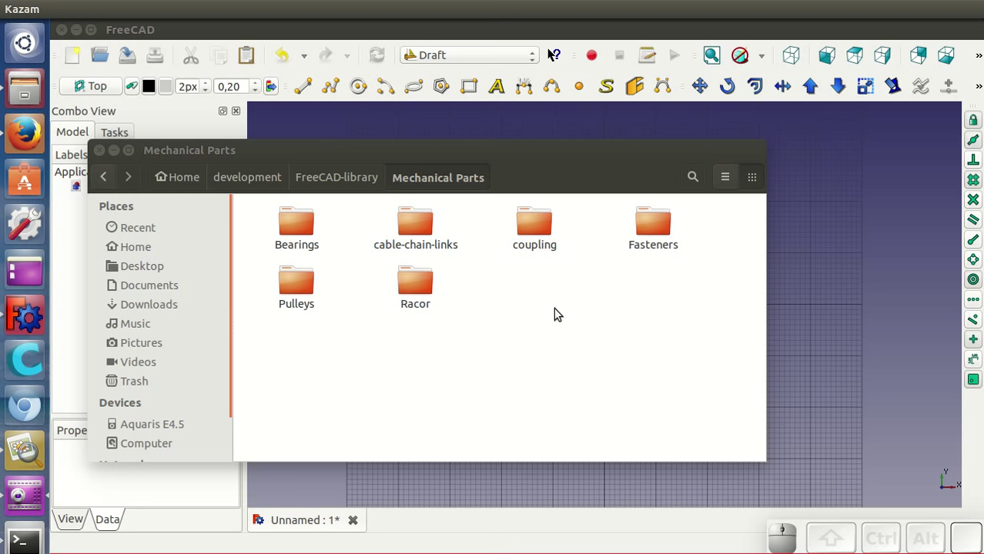
click(652, 228)
click(424, 237)
click(309, 233)
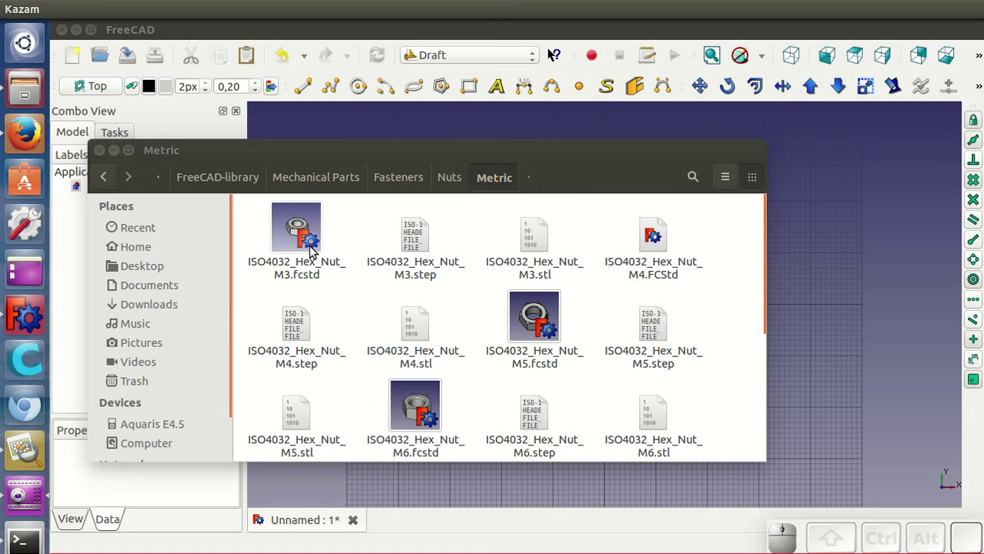
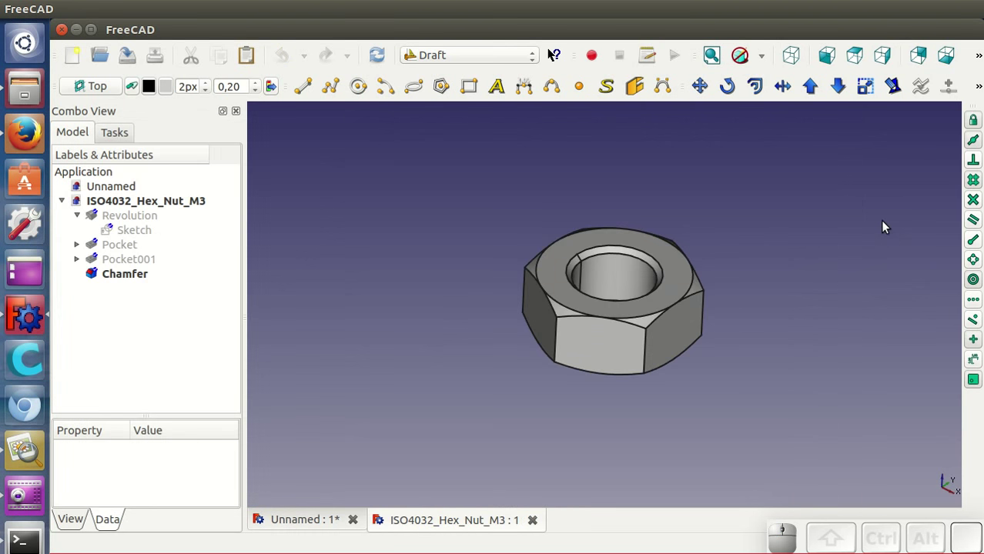
click(720, 62)
scroll(down, 3)
drag(677, 395, 709, 382)
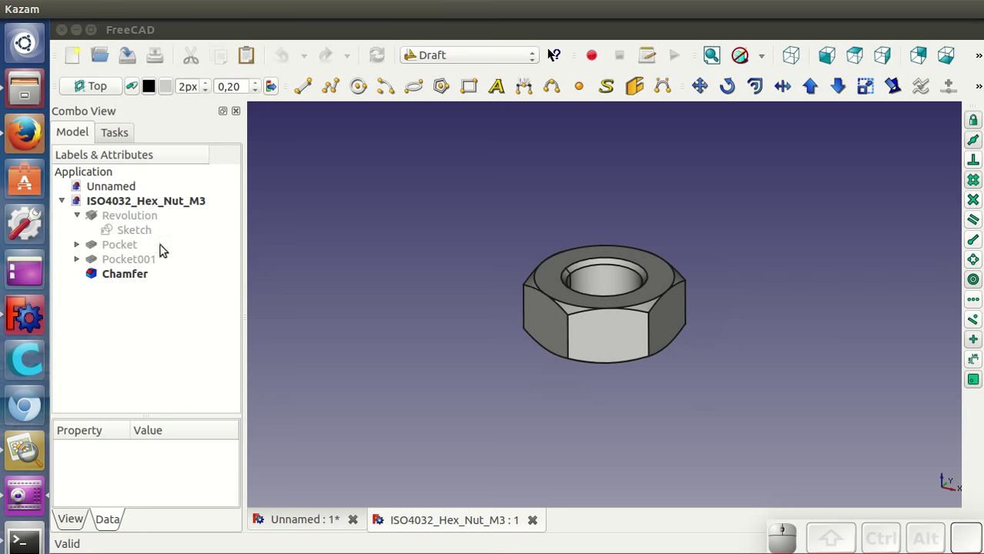
click(143, 230)
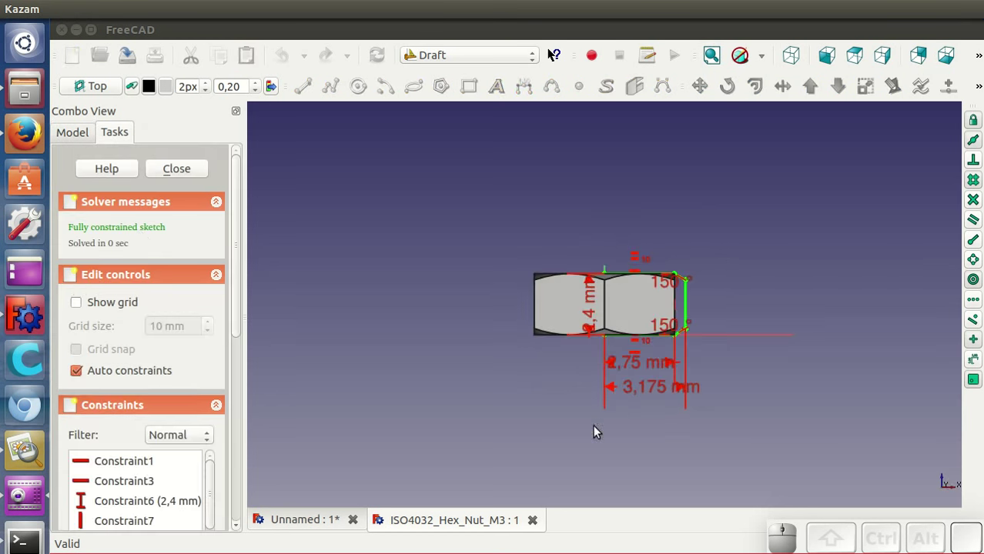
scroll(up, 3)
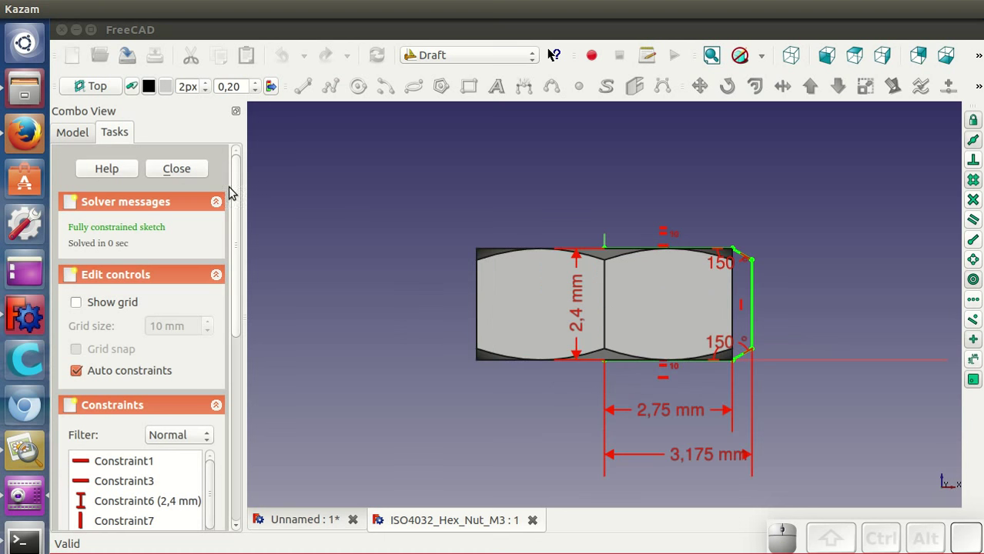
click(196, 164)
drag(602, 384, 604, 417)
scroll(down, 3)
drag(762, 360, 416, 332)
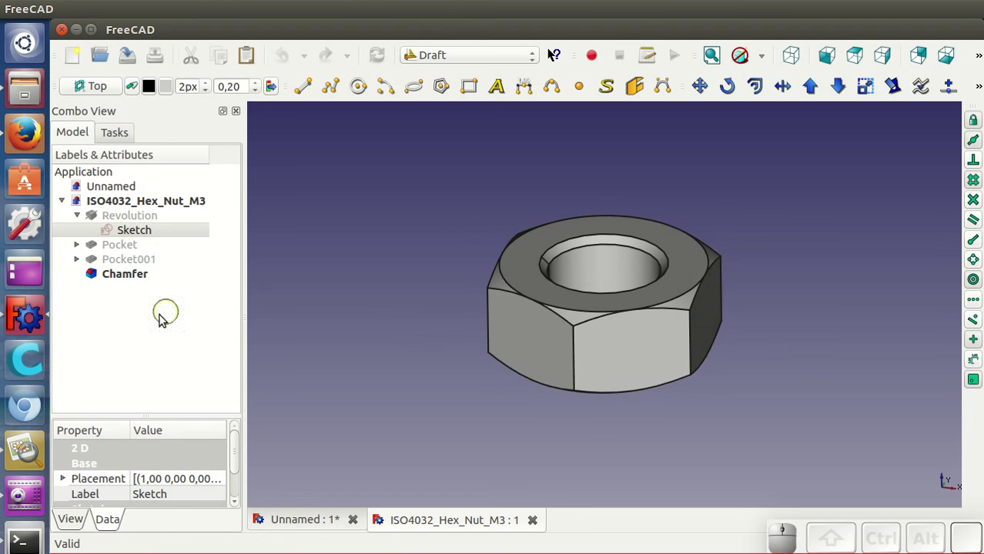
Select the nut's Chamfer solid and make a Part simple copy of it in the Part workbench.
click(121, 272)
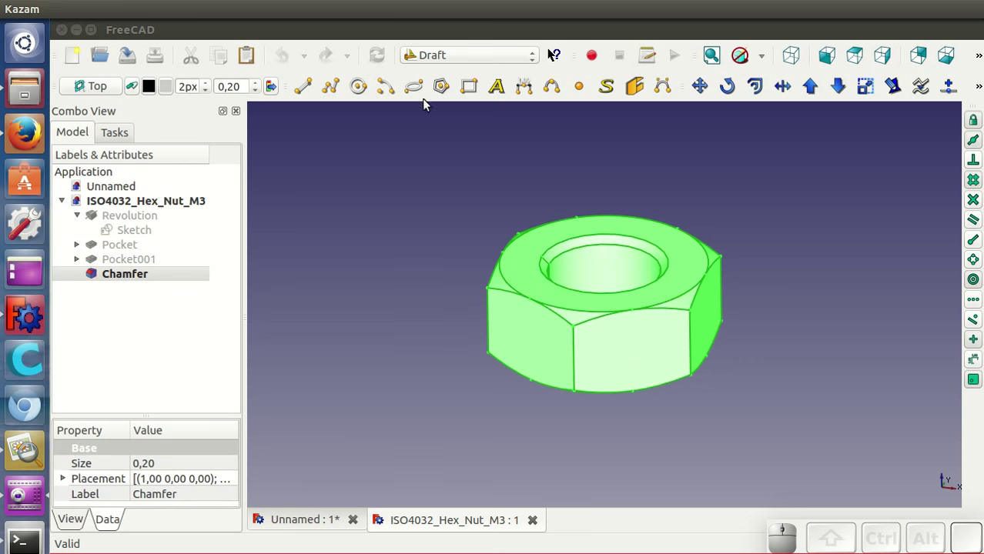
click(427, 51)
click(427, 201)
click(321, 23)
click(243, 5)
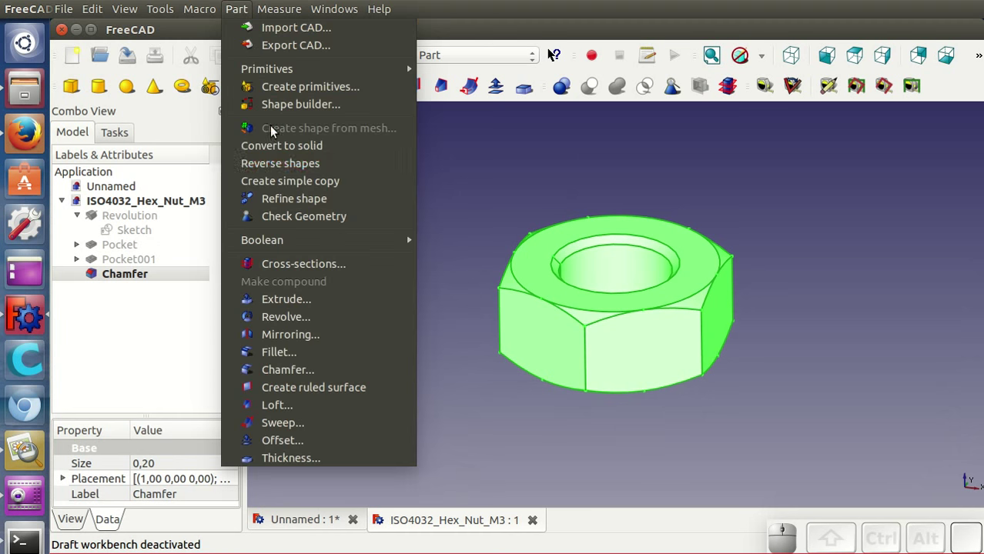
click(277, 177)
Copy the new Chamfer001 simple copy and paste it into the Unnamed document.
click(140, 292)
click(223, 65)
click(310, 515)
click(254, 61)
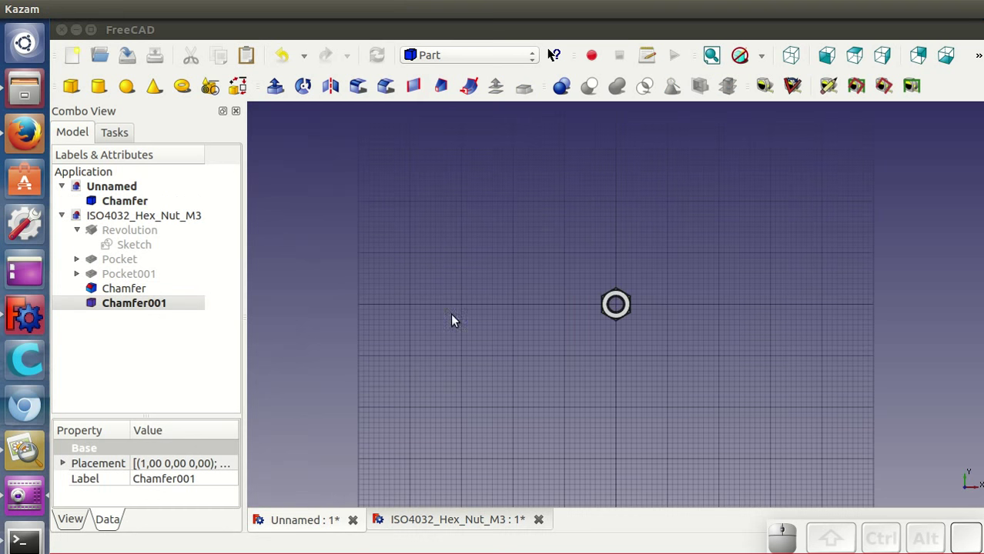
Return to Draft, view the nut in 3D, then close the ISO4032_Hex_Nut_M3 file without saving.
click(455, 55)
click(450, 92)
click(103, 90)
click(120, 265)
drag(632, 417, 734, 302)
drag(740, 298, 663, 344)
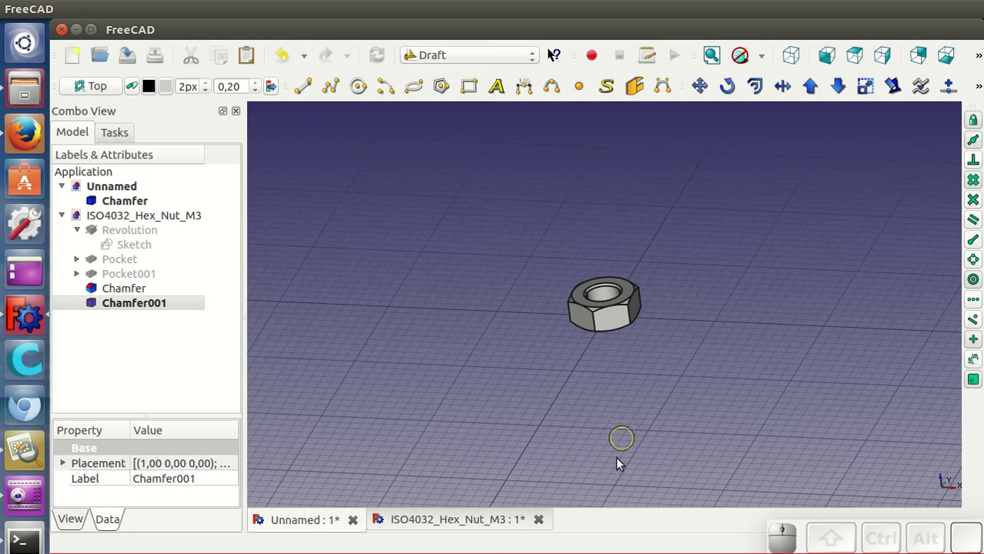
click(540, 522)
click(520, 264)
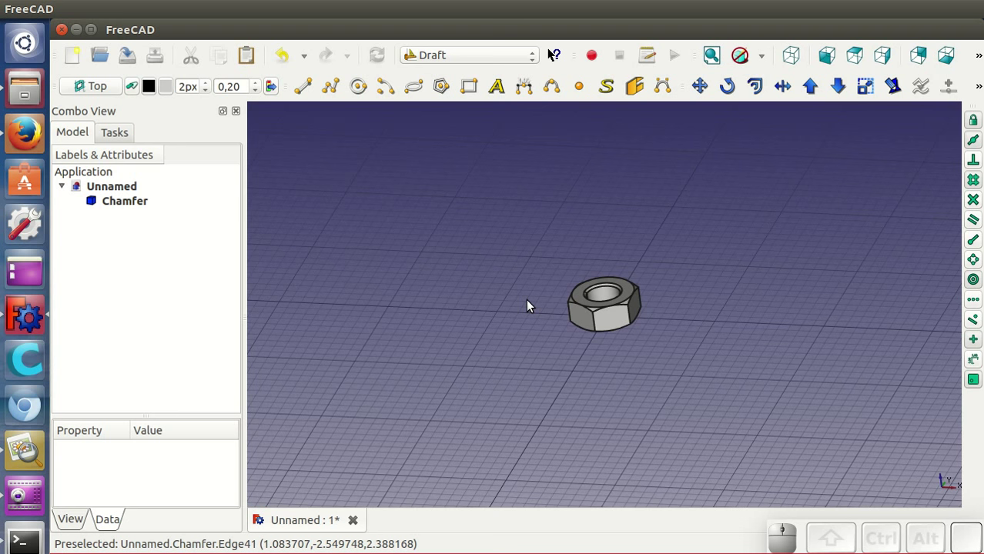
In Files go back to Fasteners > Bolts & Screws > Metric and browse the ISO4017/ISO4762 screw files.
click(35, 93)
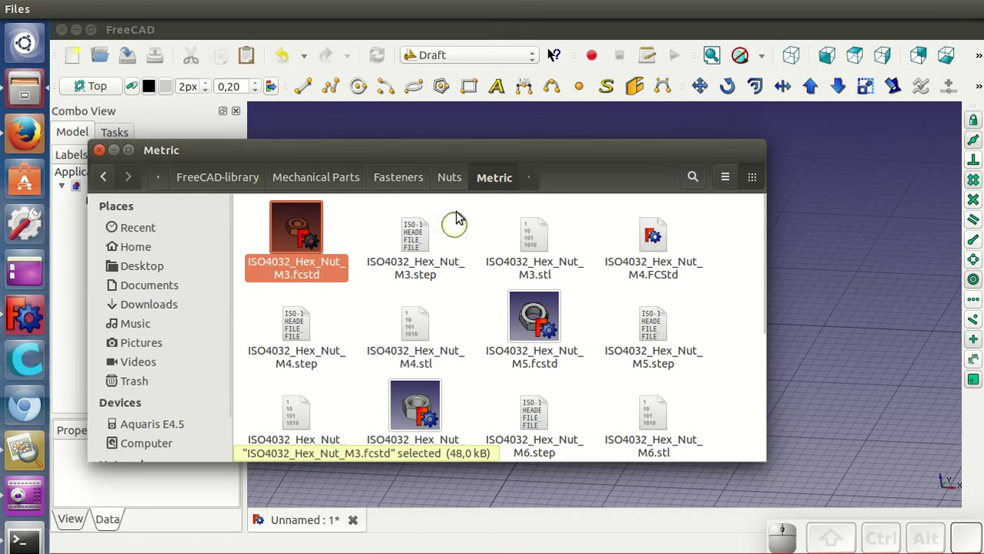
click(454, 182)
click(402, 181)
click(311, 240)
click(305, 232)
scroll(down, 3)
scroll(down, 3)
scroll(up, 3)
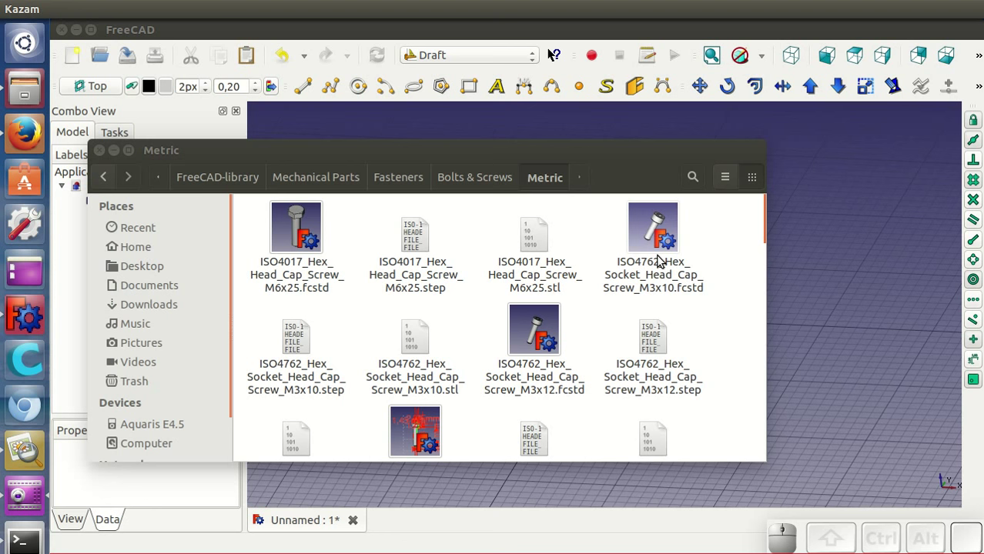
click(651, 238)
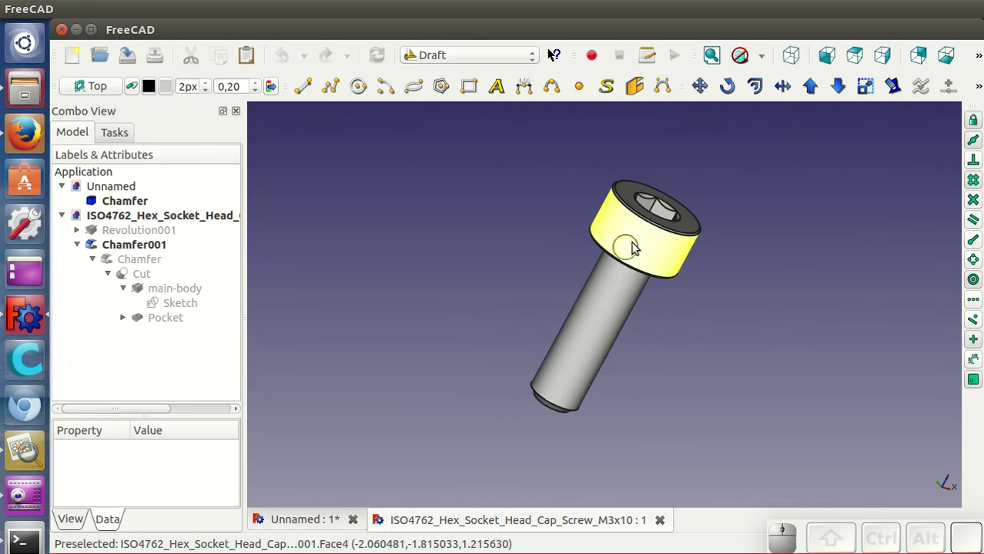
drag(697, 288, 496, 305)
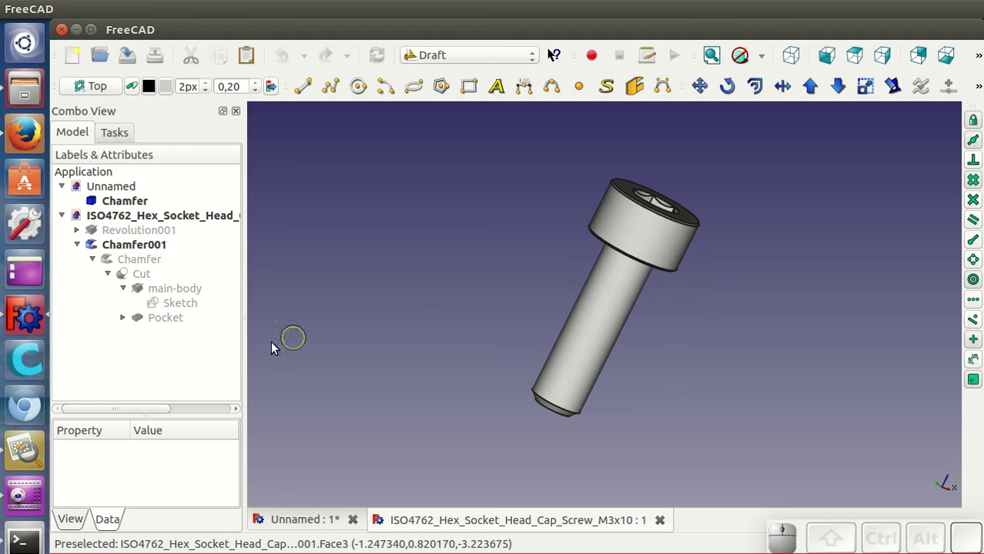
click(191, 307)
scroll(down, 3)
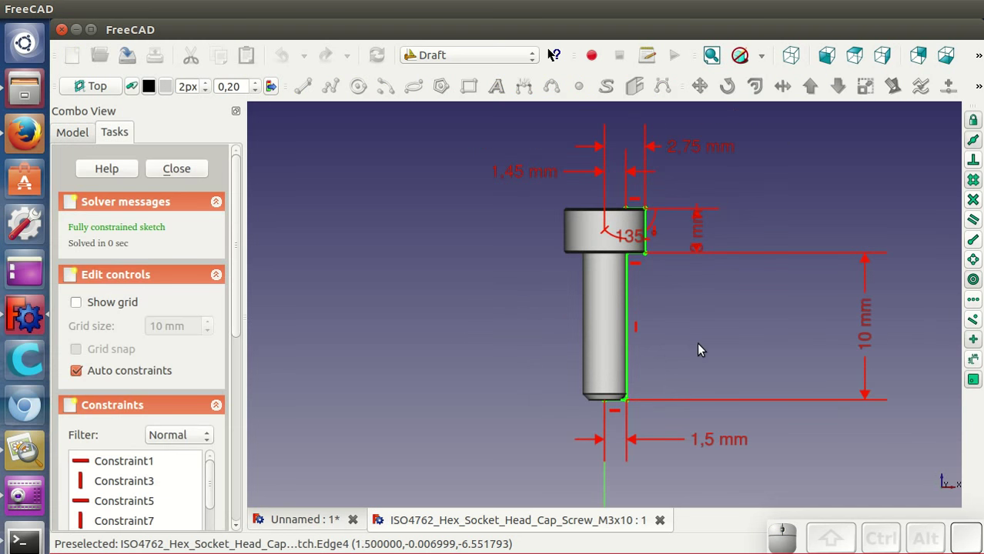
click(189, 171)
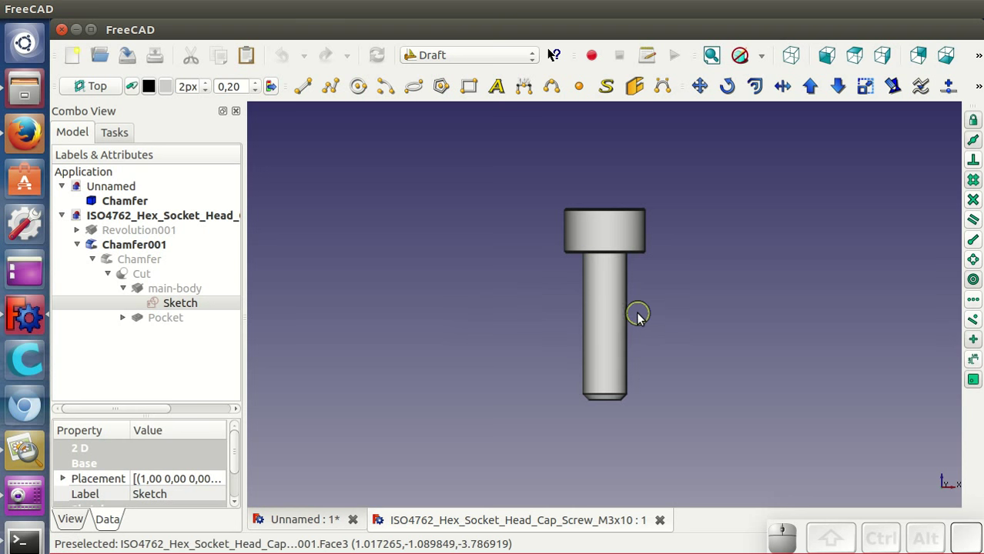
drag(696, 292, 732, 320)
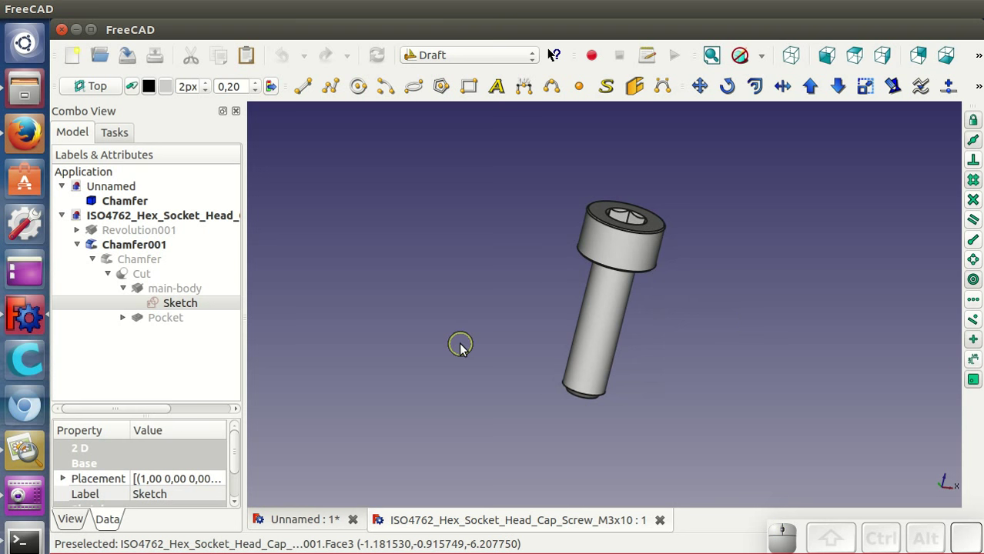
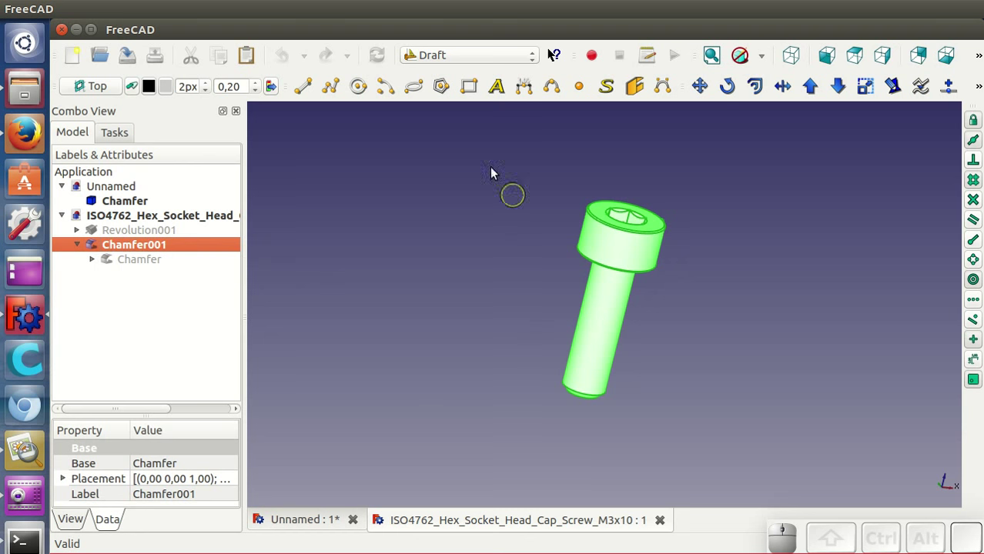
Switch to the Part workbench and create a simple copy of the M3x10 screw solid.
click(423, 64)
click(433, 201)
click(230, 9)
click(284, 181)
Bring the Chamfer002 copy into the Unnamed document and close the screw's own document.
click(148, 278)
click(227, 57)
click(310, 516)
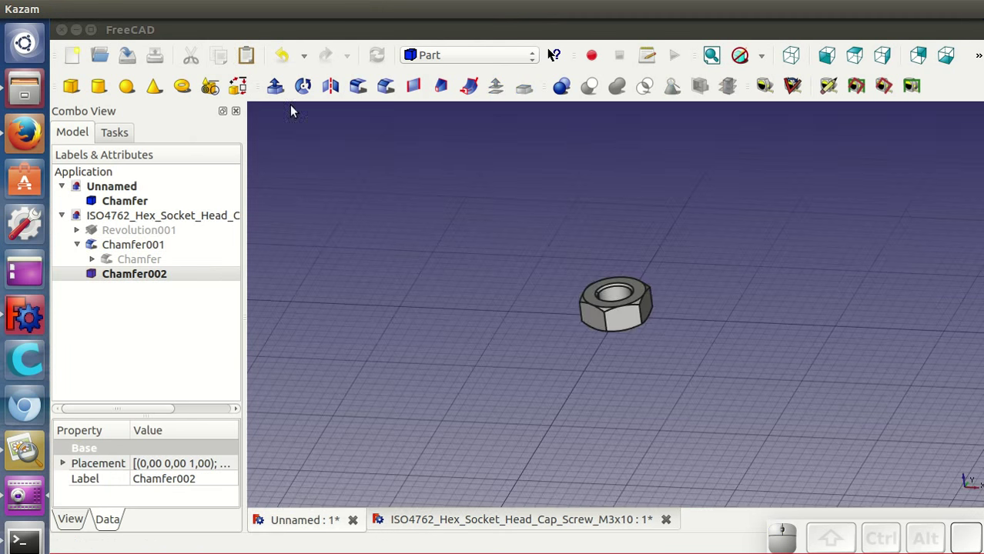
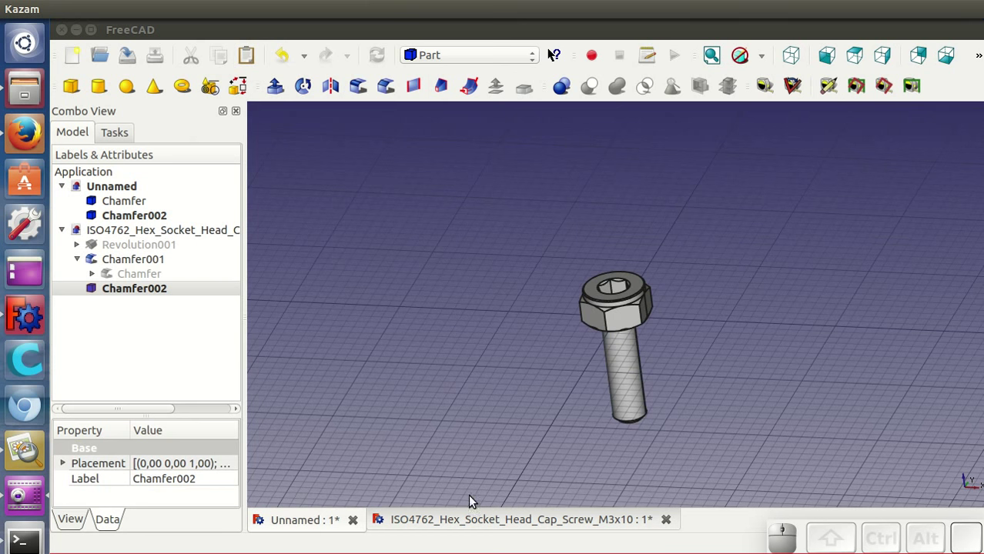
click(478, 518)
click(667, 528)
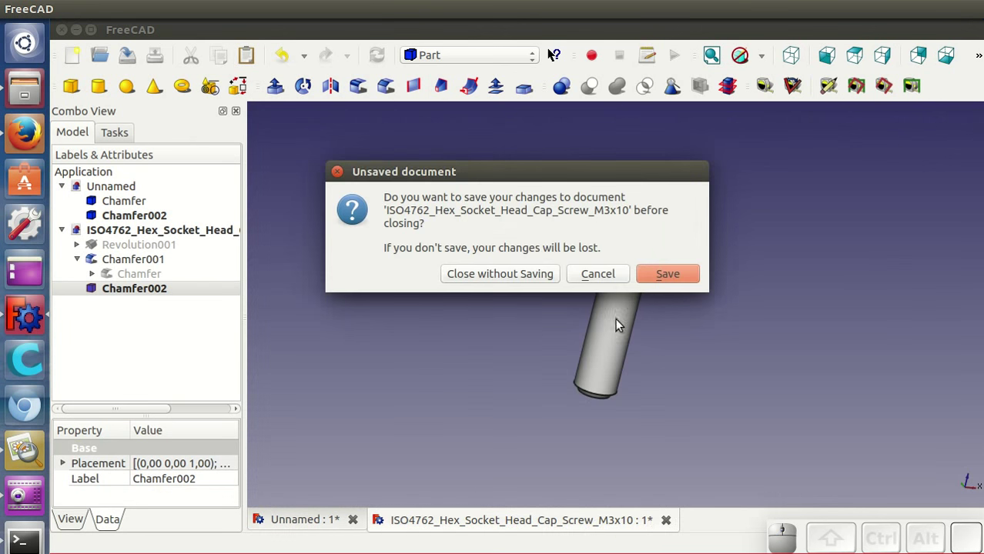
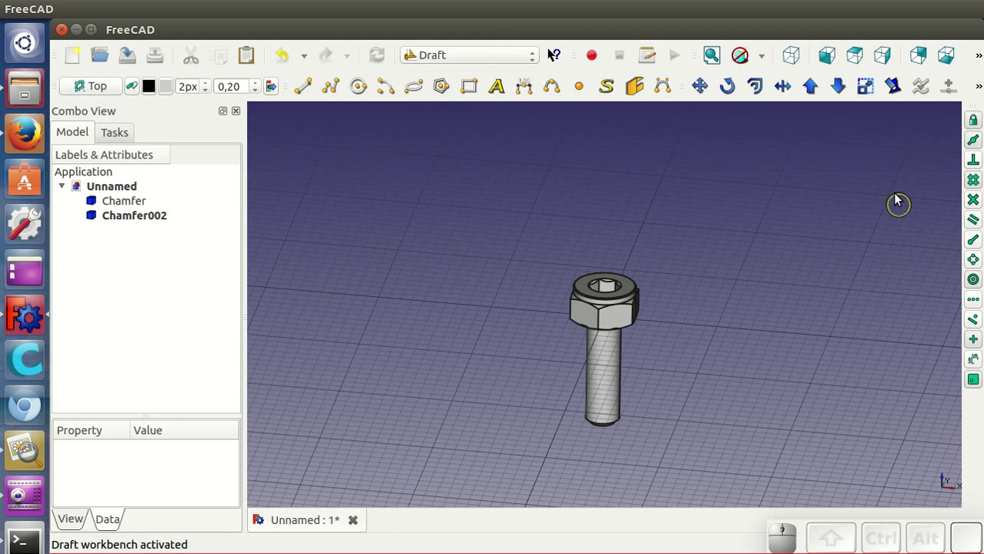
Draft-move the screw by its head to a new point beside the nut on the grid.
click(706, 110)
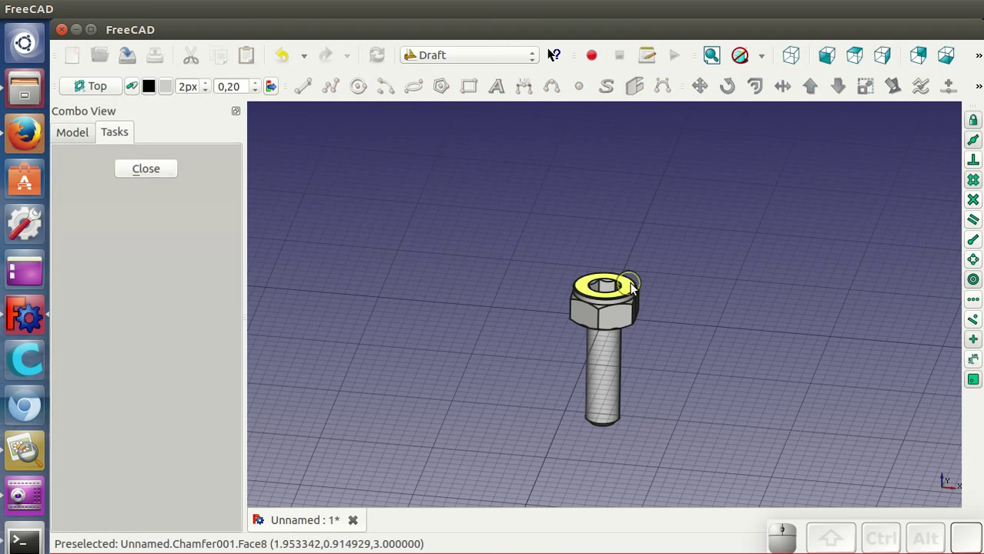
click(164, 167)
click(611, 383)
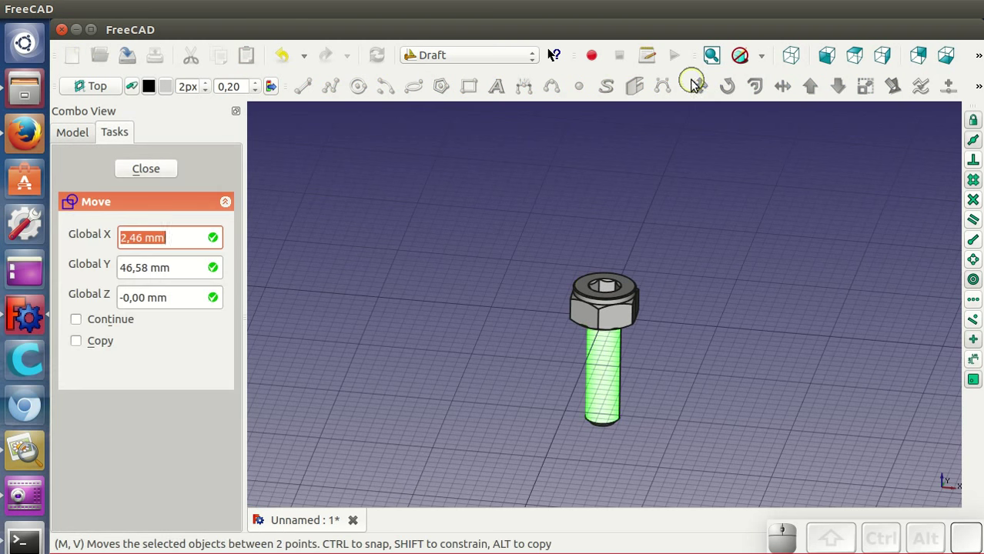
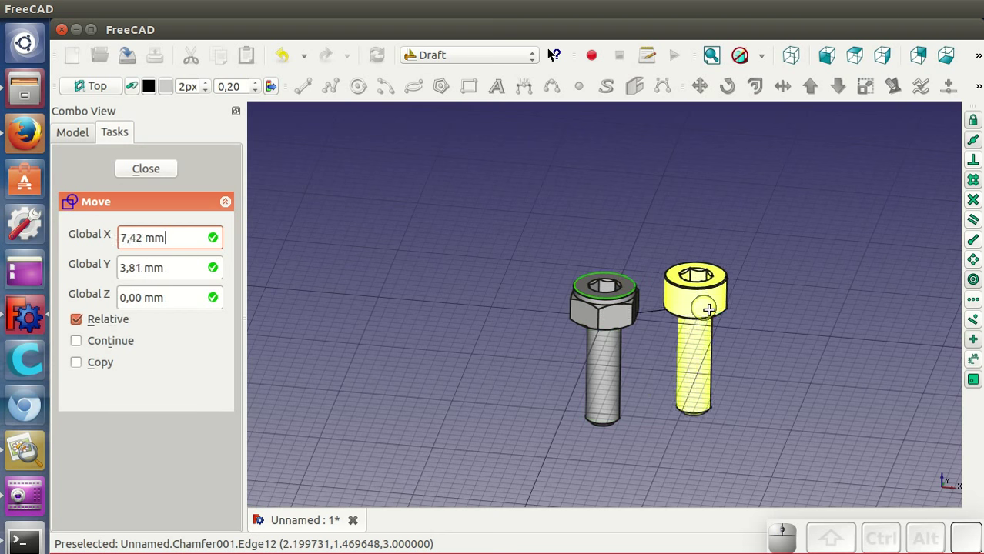
click(807, 371)
Back in Files, browse development > FreeCAD-library > Generic objects.
scroll(down, 3)
click(595, 354)
click(29, 87)
click(328, 184)
click(243, 180)
Open euro-coin.fcstd from Generic objects and look through the folder's key, key-ring and oven plate files.
click(650, 235)
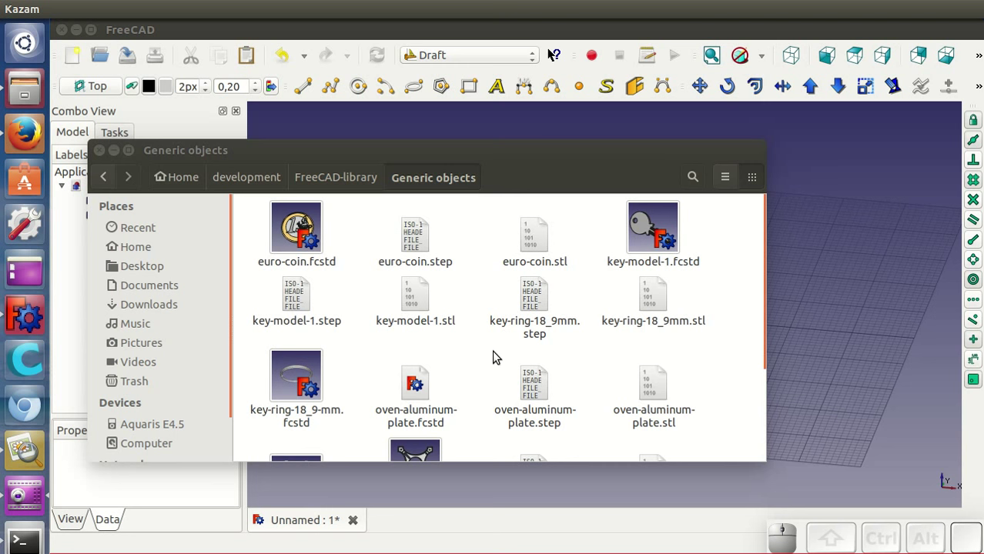
scroll(down, 3)
scroll(down, 3)
scroll(up, 3)
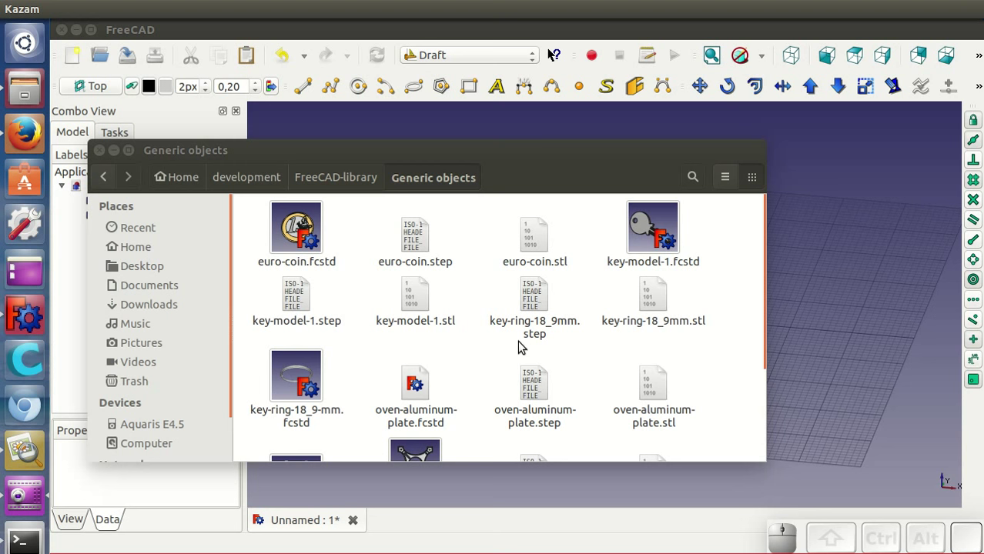
scroll(down, 3)
scroll(up, 3)
scroll(up, 3)
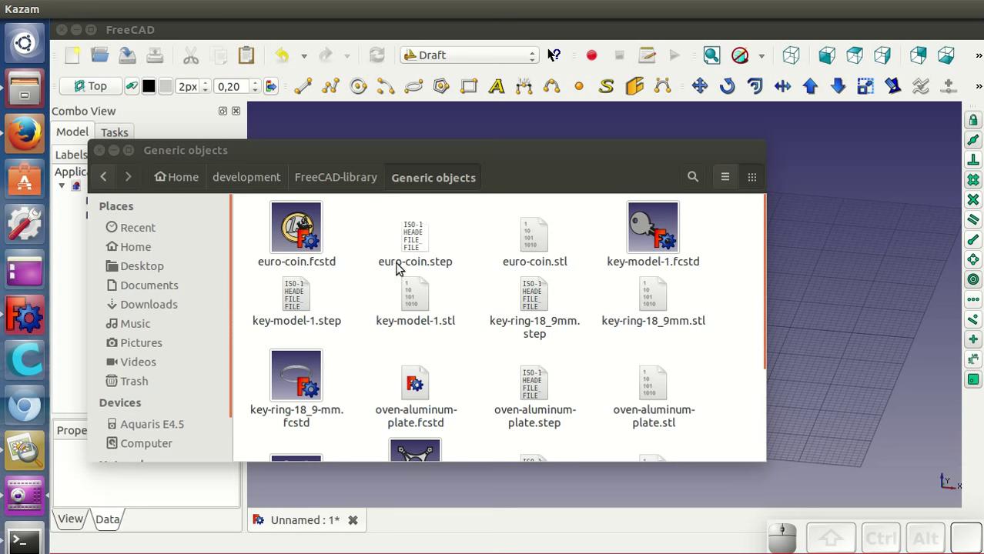
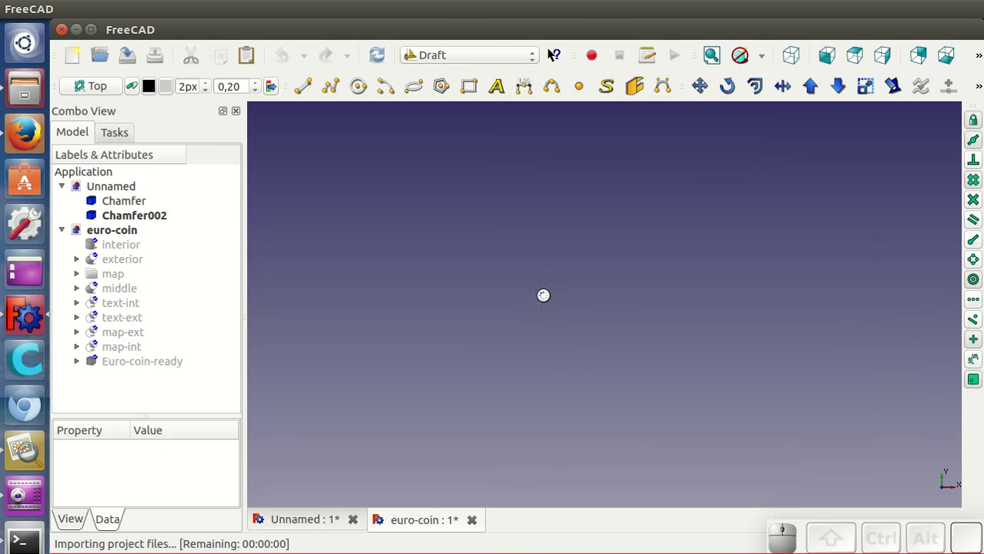
Orbit the coin to an angled view and select the Euro-coin-ready body in the tree.
drag(547, 448, 601, 254)
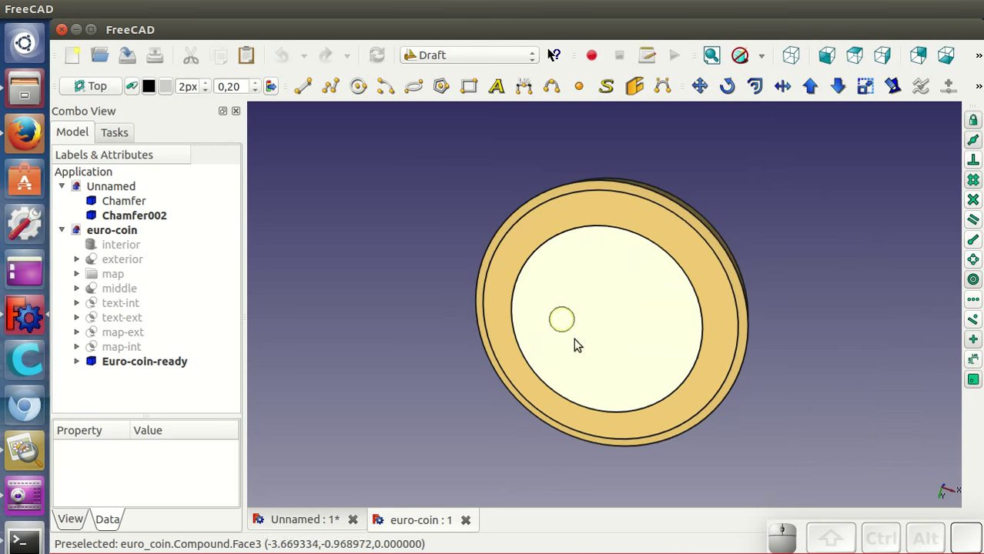
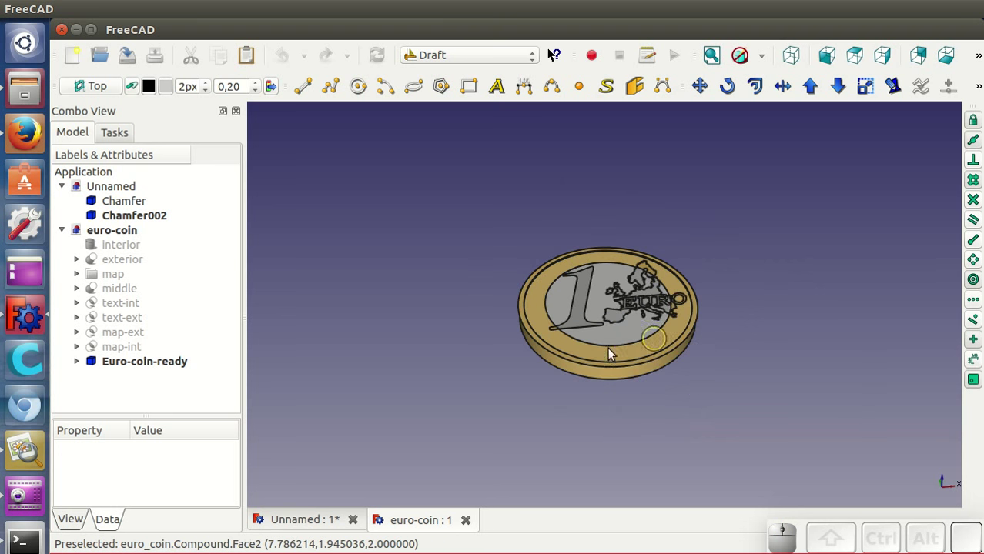
click(165, 366)
click(78, 363)
click(82, 367)
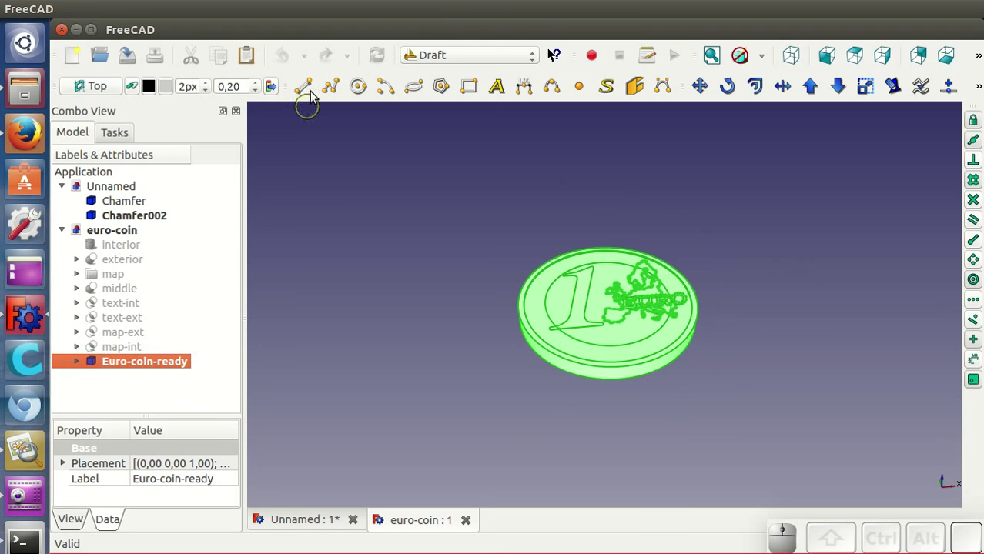
Switch to the Part workbench and reach the Part menu's simple copy command for the coin.
click(419, 60)
click(468, 223)
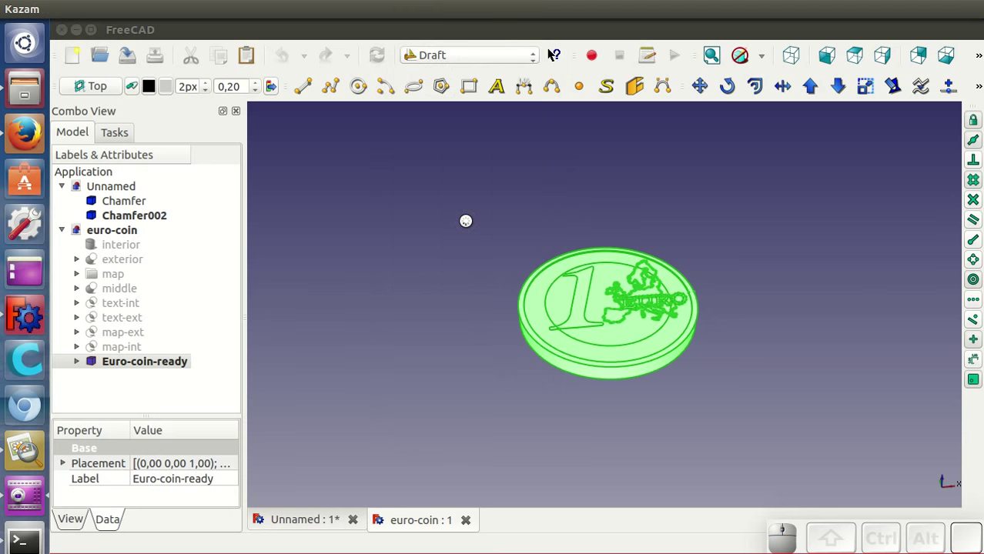
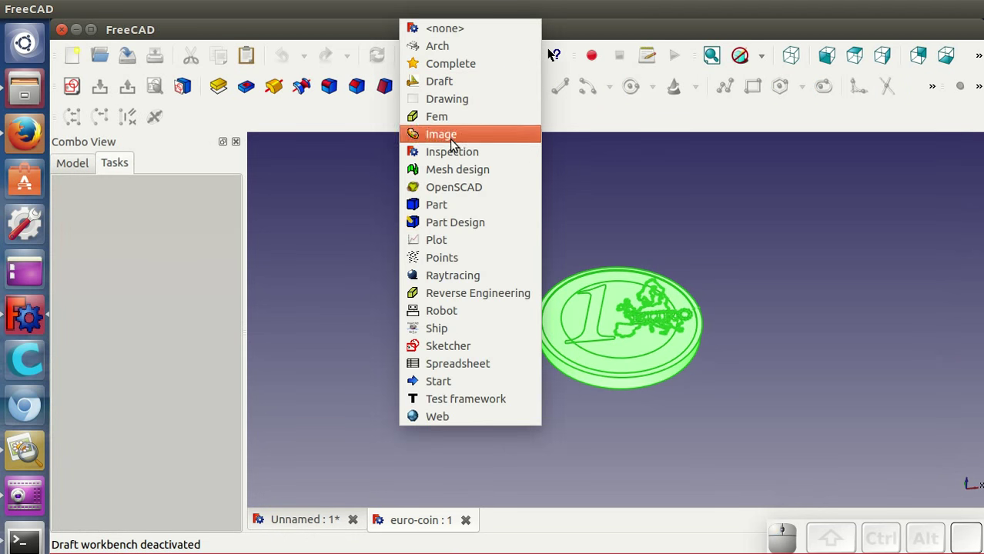
click(452, 204)
click(293, 27)
click(238, 5)
click(267, 176)
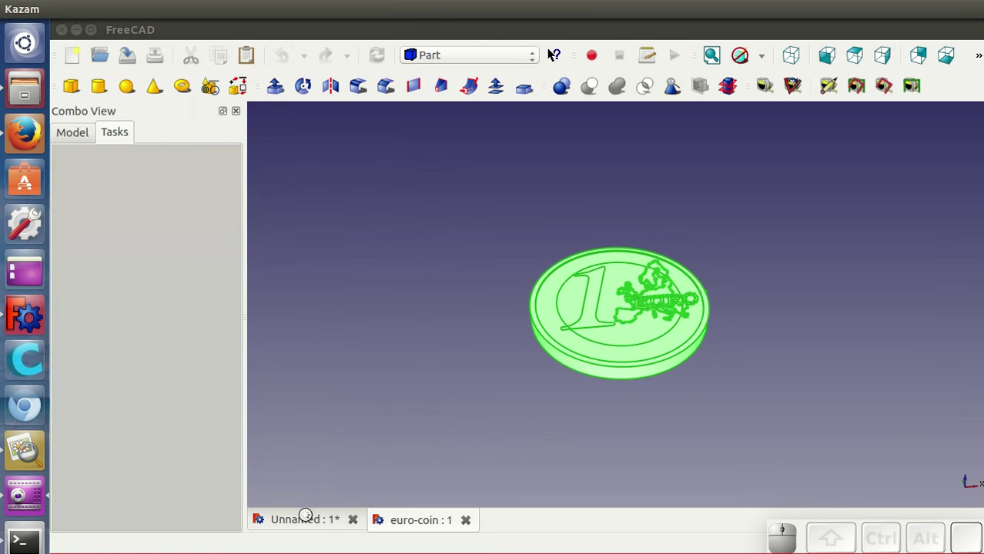
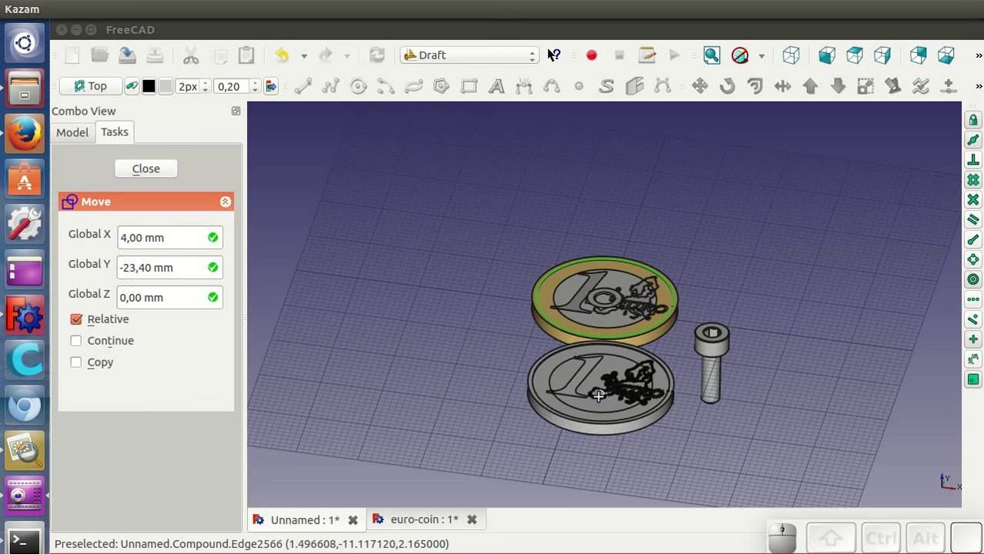
Draft-move the euro coin from its start point to a spot in front of the nut and screw.
click(529, 424)
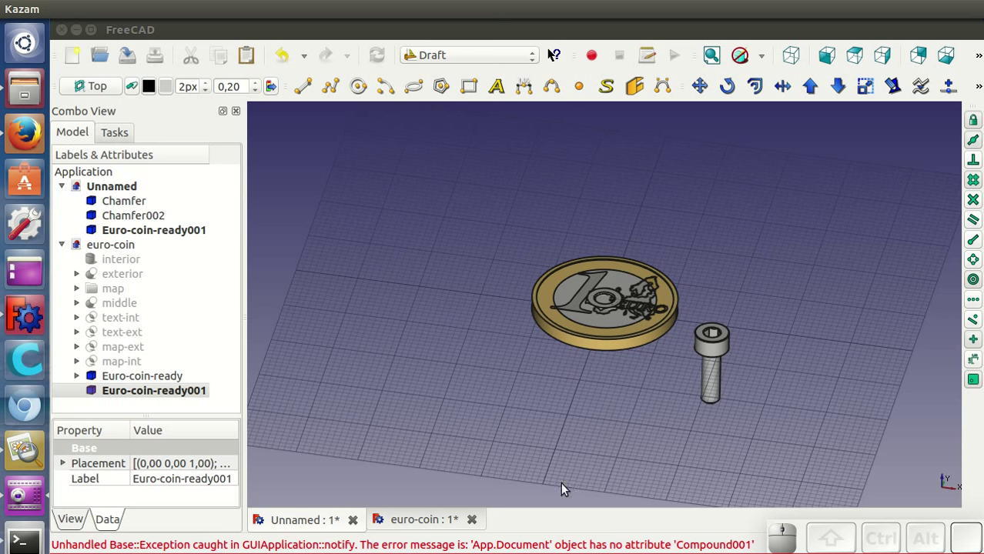
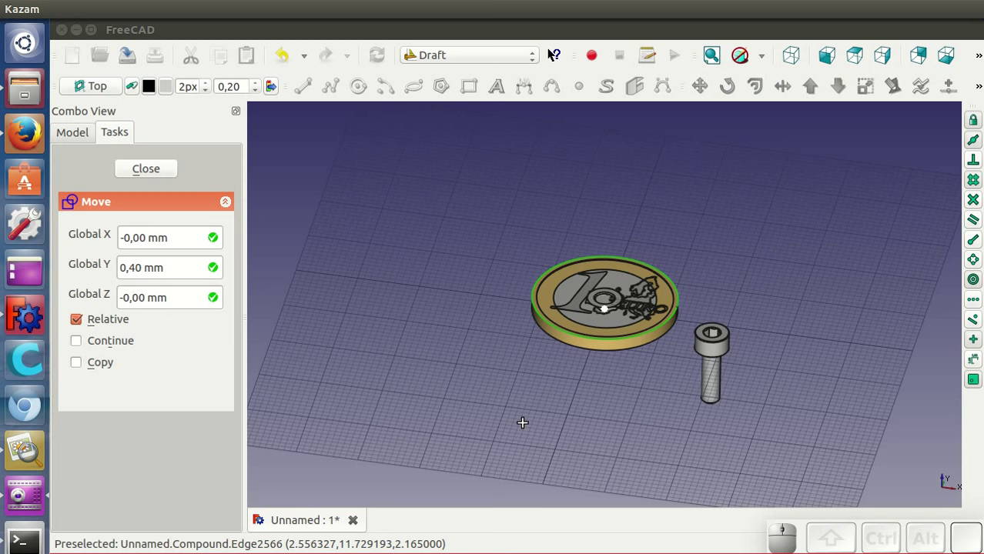
click(527, 429)
click(426, 327)
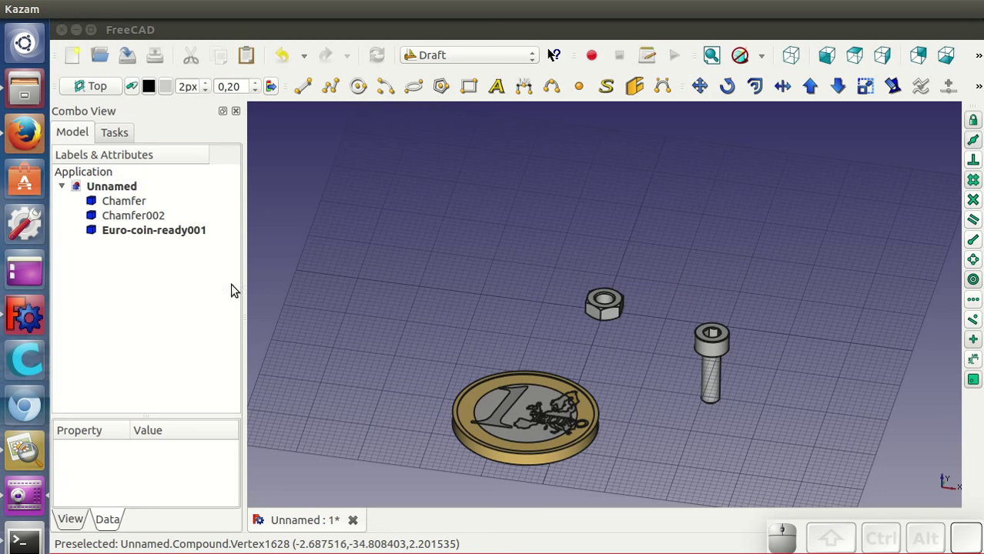
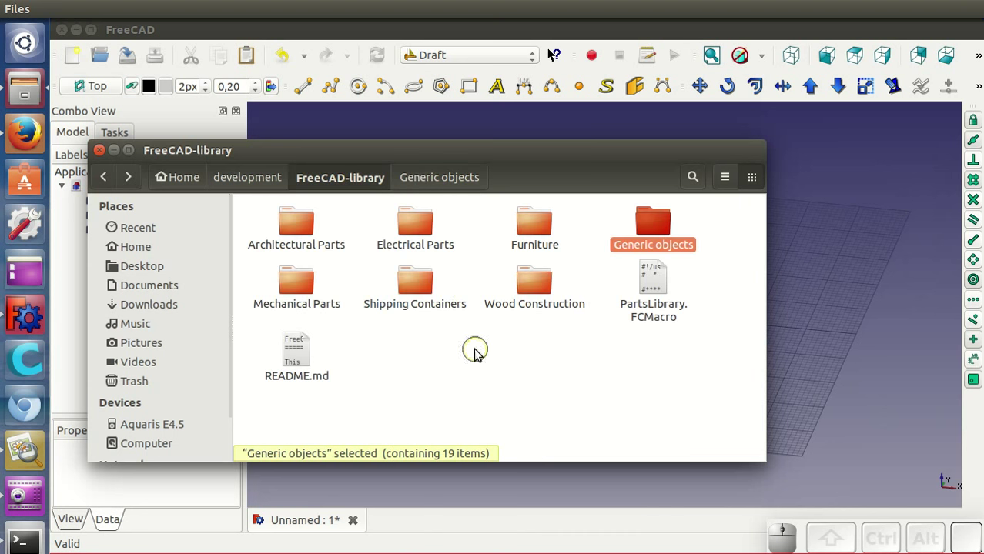
Browse into Electrical Parts > Servos > Futaba3003 to reach the servo's fcstd file.
click(410, 378)
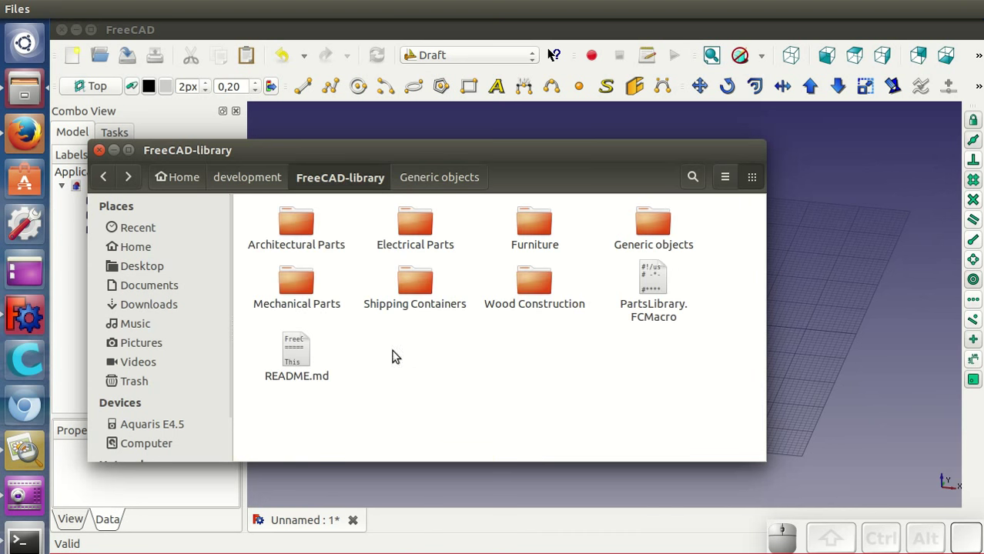
click(423, 235)
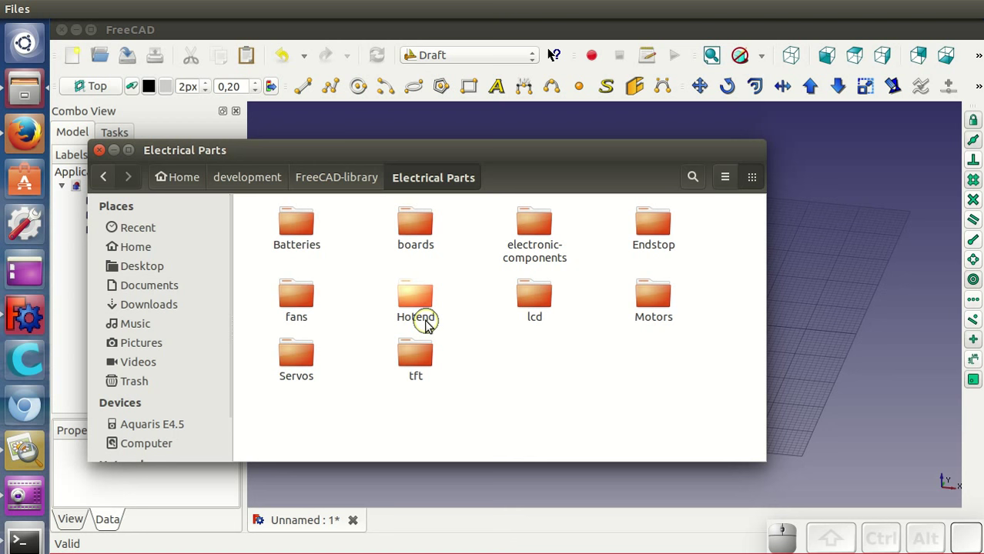
click(304, 351)
click(418, 238)
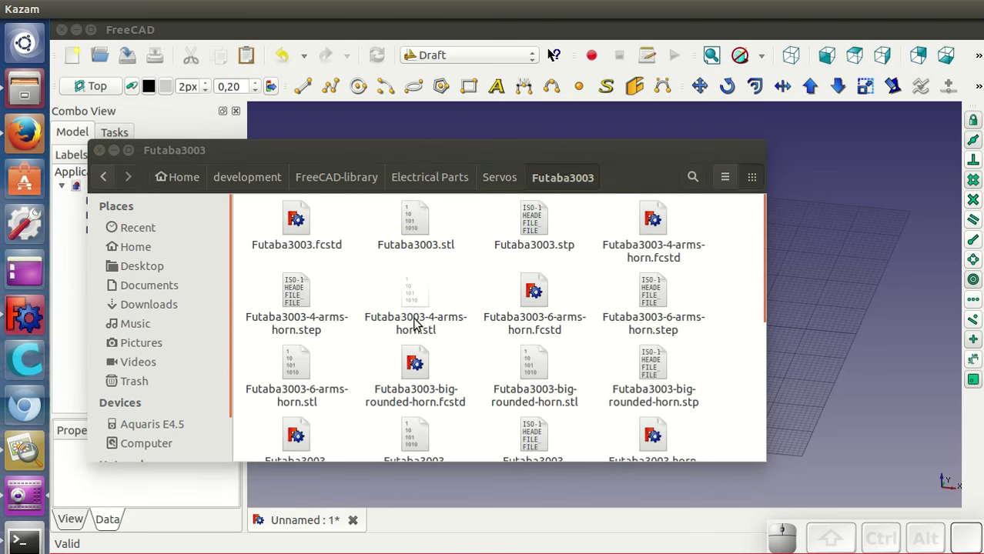
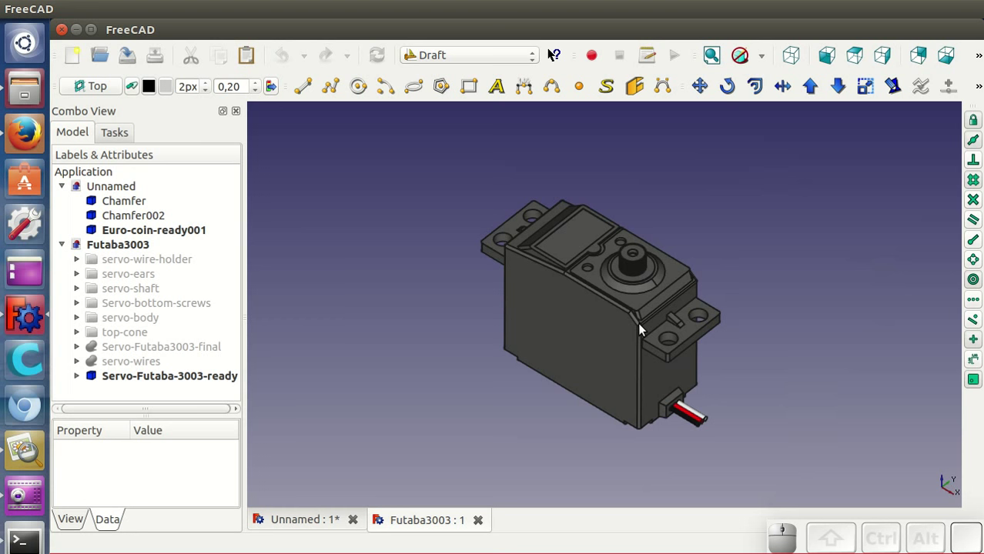
Make a simple copy of the Servo-Futaba-3003-ready body using the Part workbench.
drag(572, 439, 567, 311)
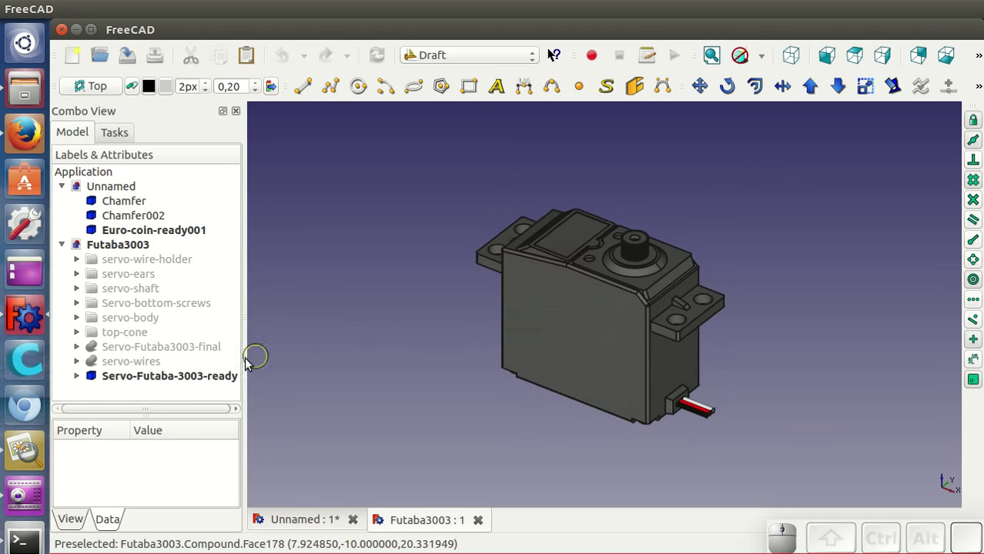
click(152, 378)
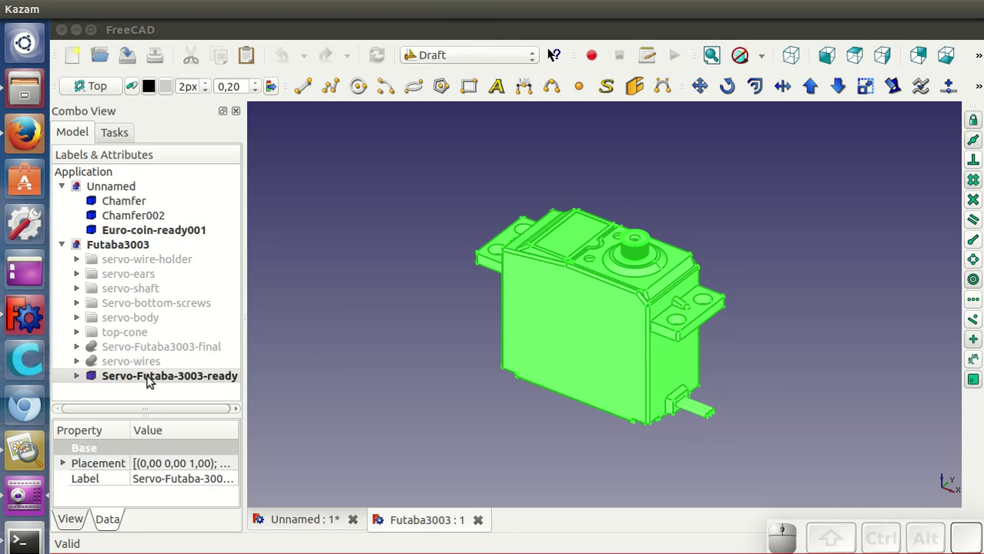
click(418, 56)
click(460, 206)
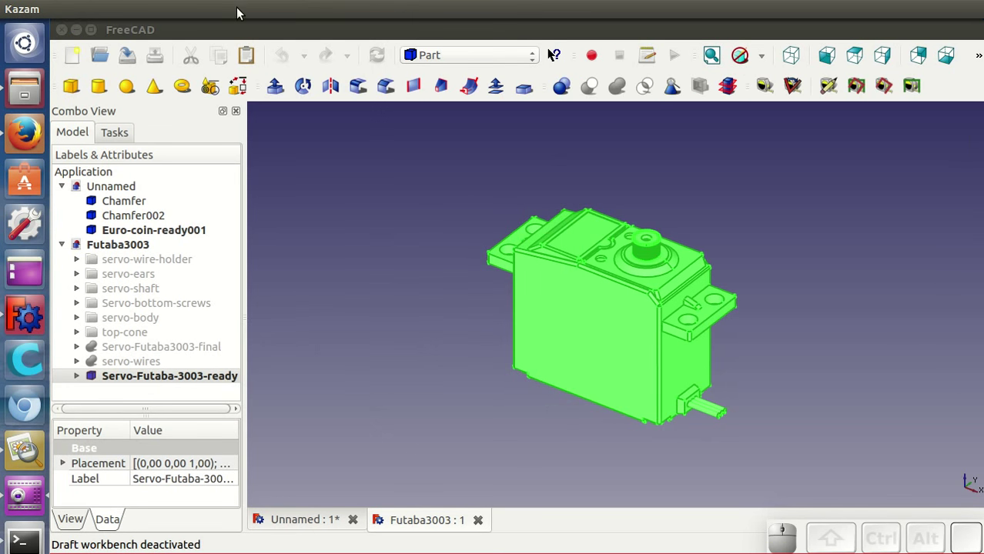
click(241, 24)
click(231, 5)
click(249, 29)
Copy the new servo copy and paste it into the Unnamed document beside the coin and screw.
click(242, 17)
click(274, 192)
click(186, 390)
click(226, 64)
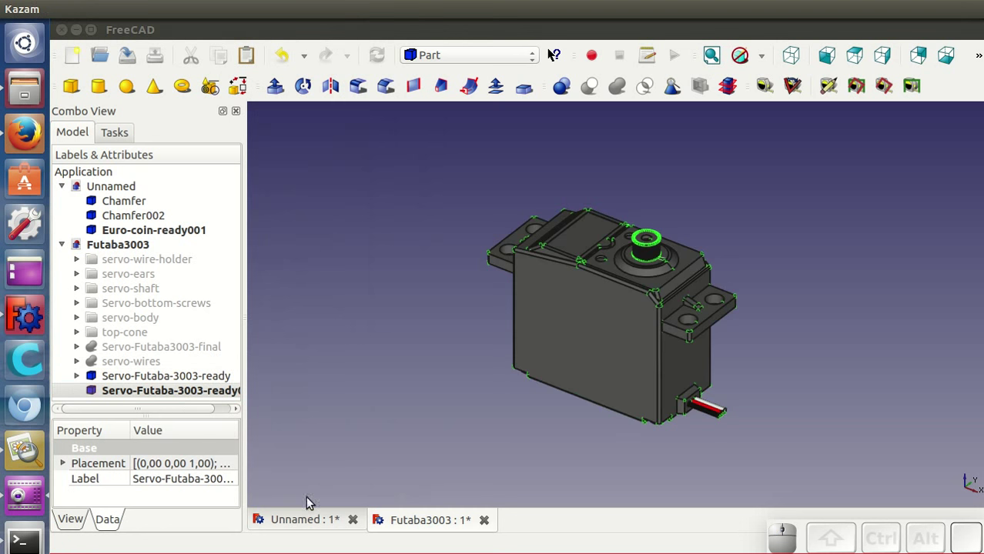
click(312, 515)
click(255, 64)
scroll(down, 3)
drag(483, 372, 627, 247)
click(609, 263)
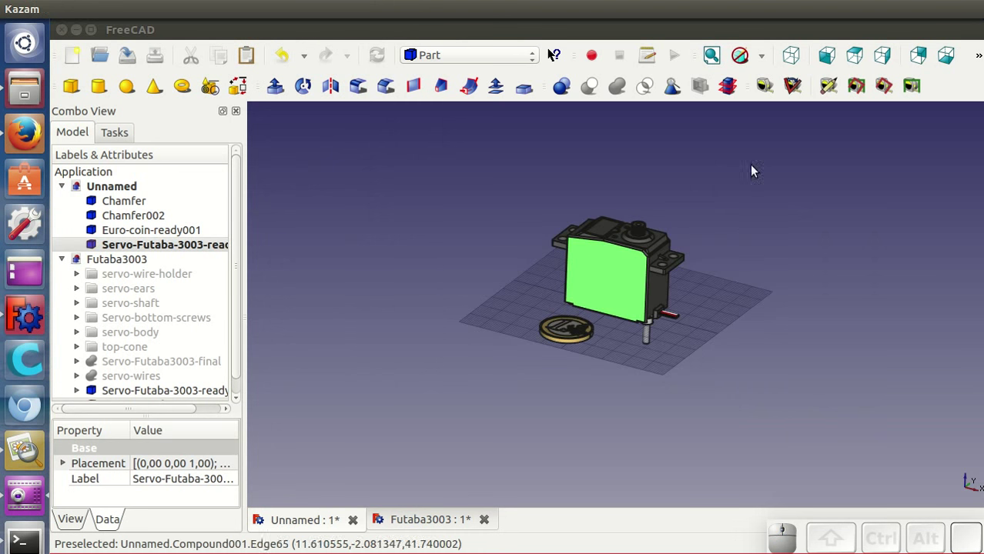
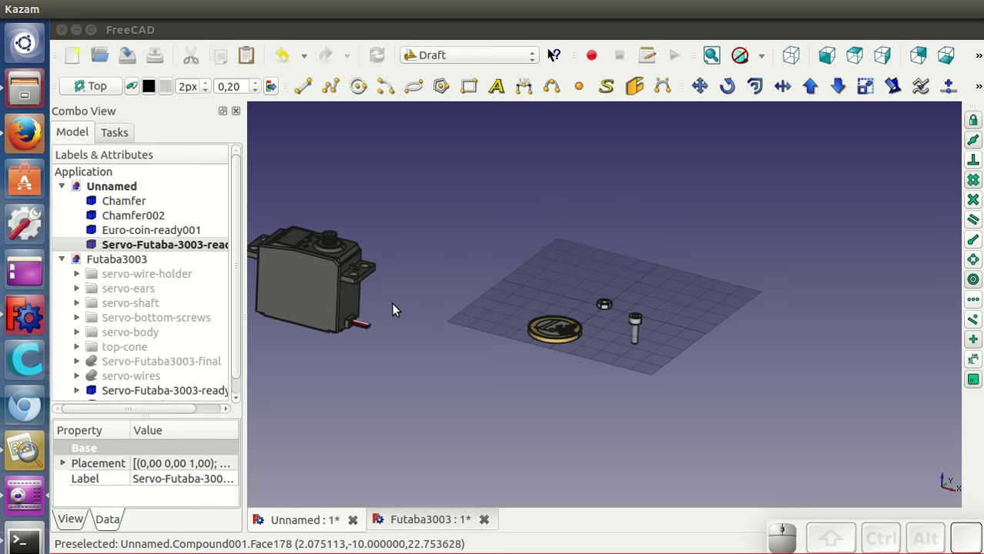
Move the servo off the grid and load soft-drink-can.fcstd from FreeCAD-library > Generic objects.
scroll(down, 3)
drag(490, 351, 513, 354)
click(21, 91)
click(341, 177)
click(435, 352)
scroll(up, 3)
click(657, 228)
scroll(down, 3)
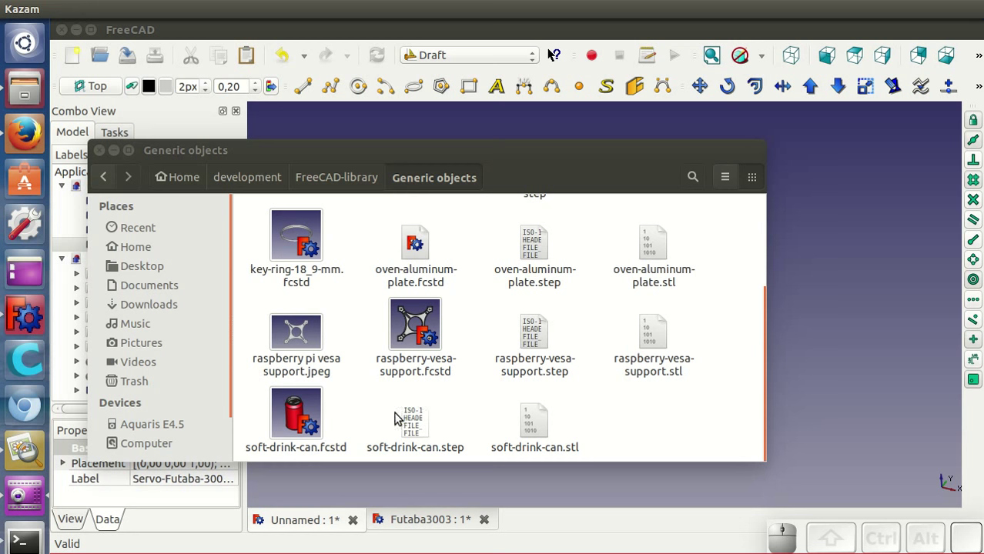
click(308, 417)
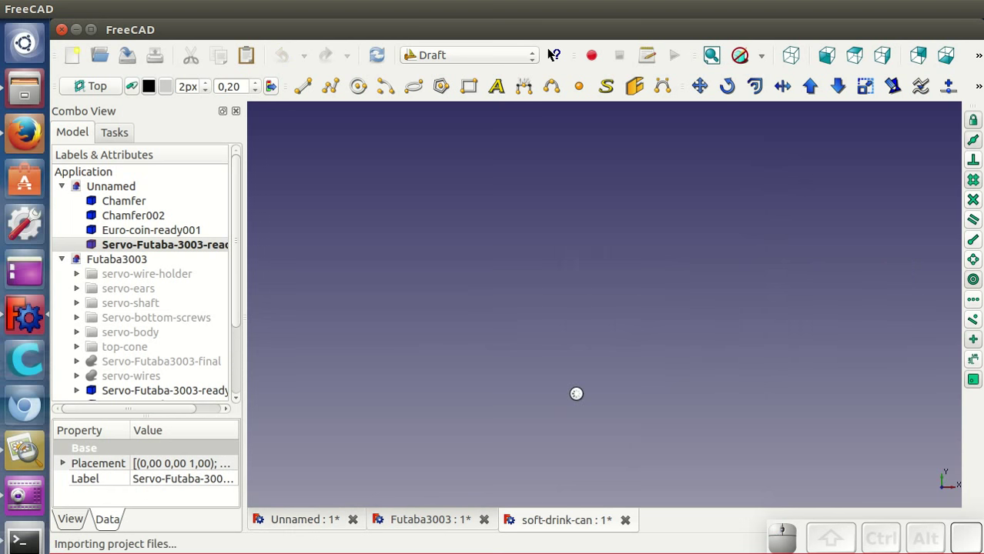
Close the Futaba3003 document and create a simple copy final-can001 of the finished can.
click(439, 522)
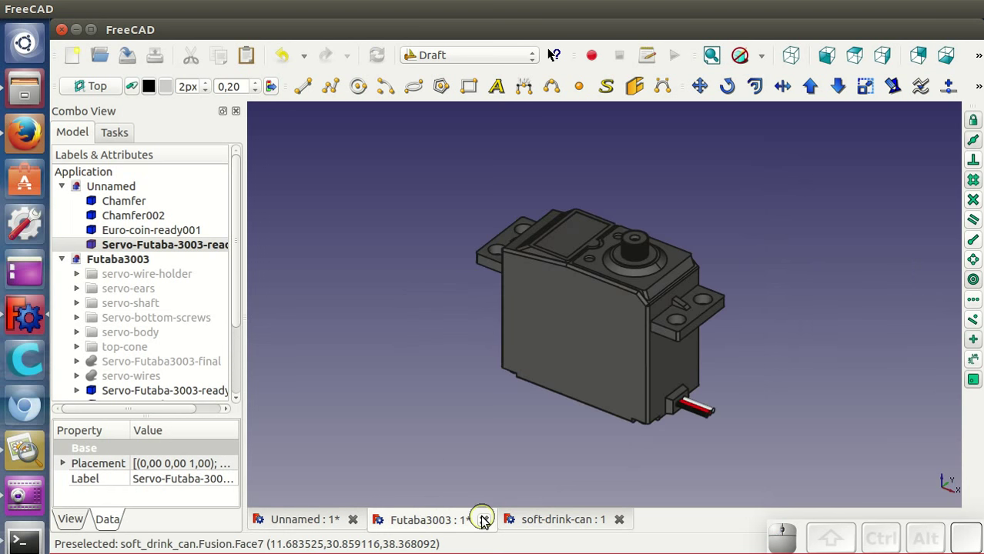
click(485, 518)
click(528, 269)
drag(719, 279, 190, 363)
click(132, 324)
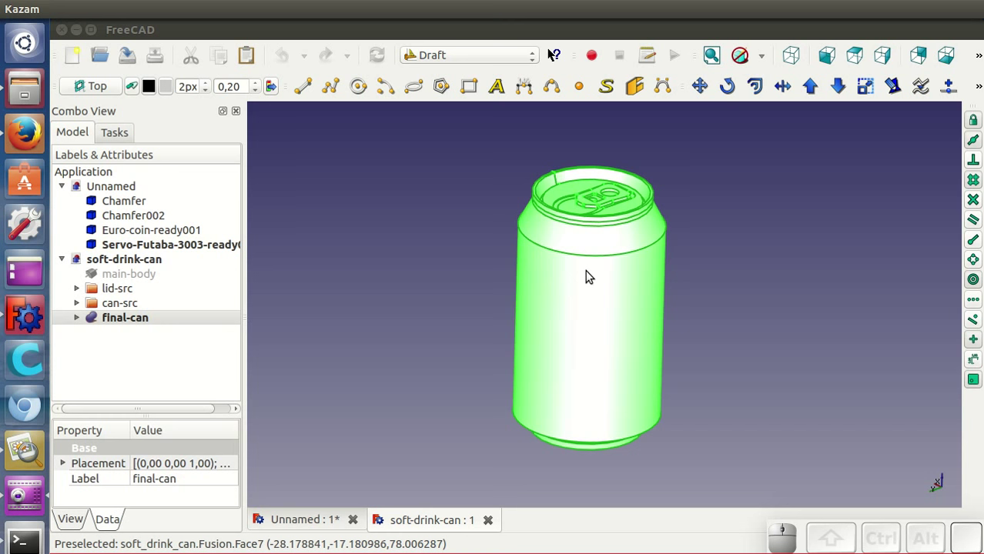
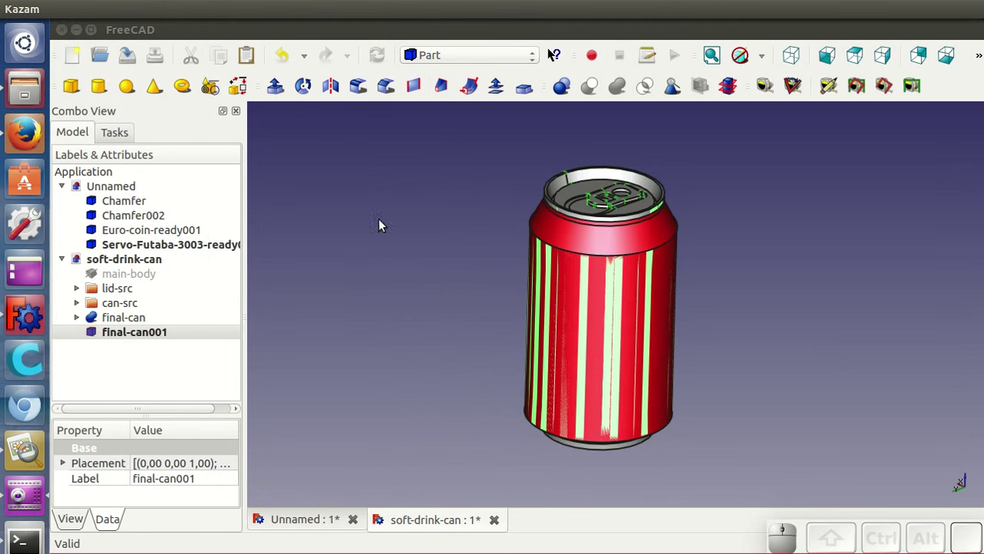
click(219, 66)
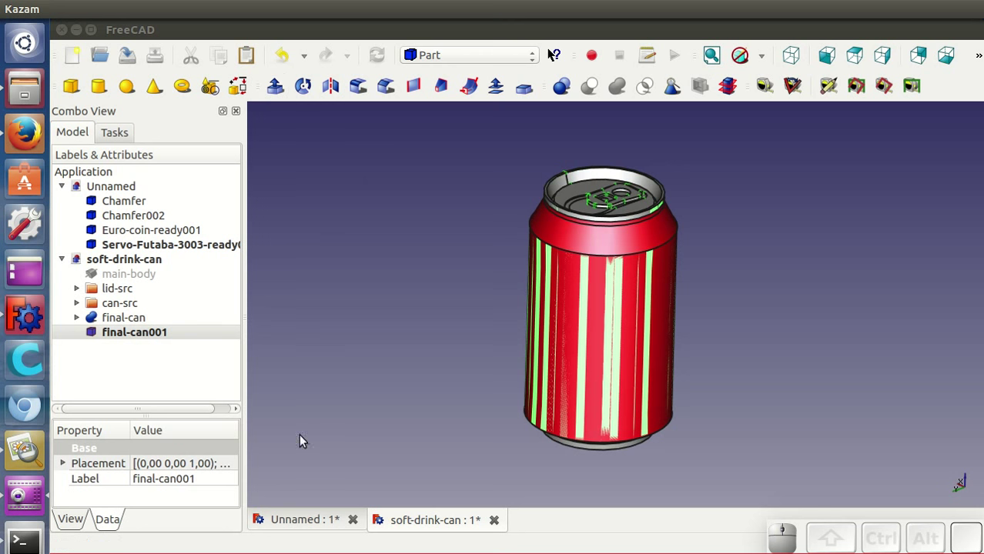
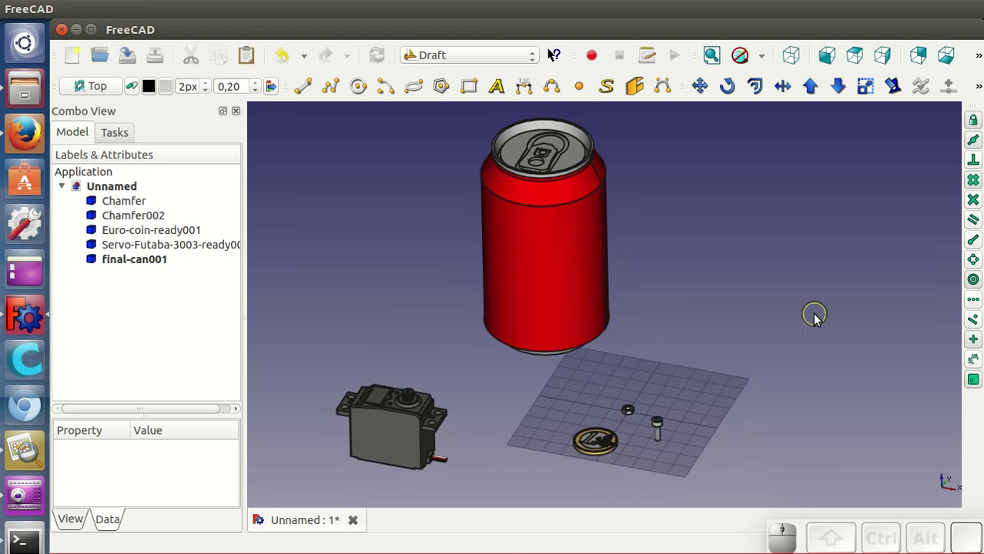
Close the soft-drink-can document, leaving Unnamed with the nut, screw, coin, servo and can.
click(811, 315)
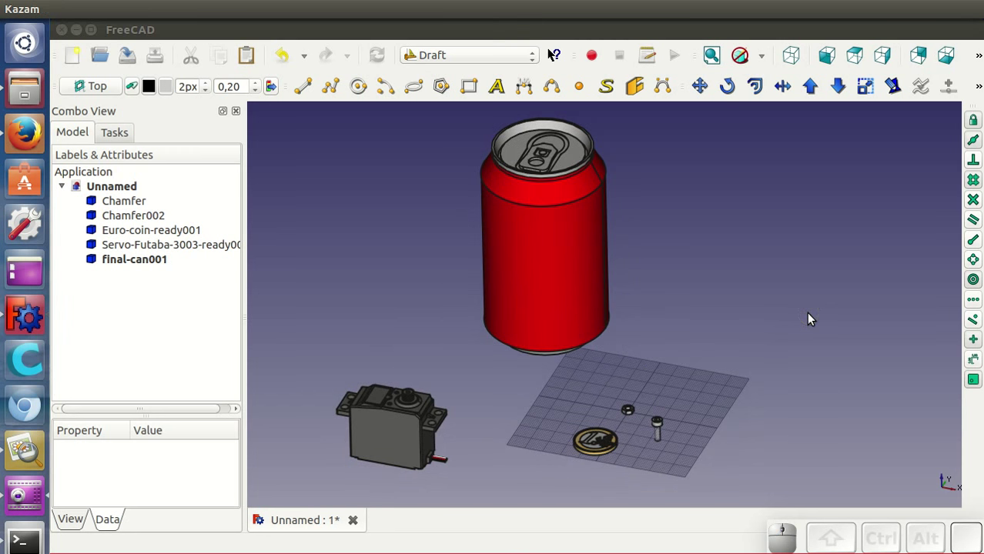
click(31, 450)
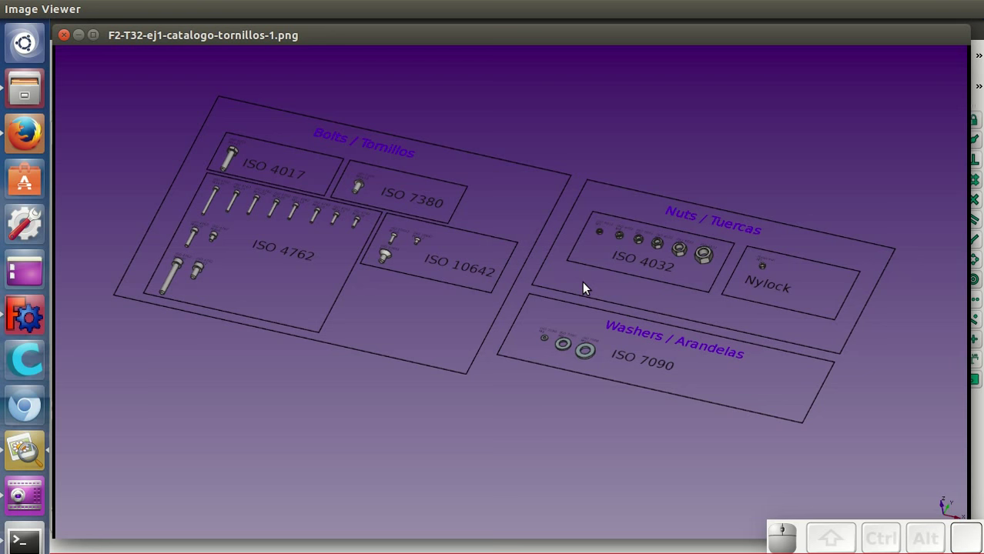
Step through five catalogue images to reach the servos-and-motors close-up.
key(Right)
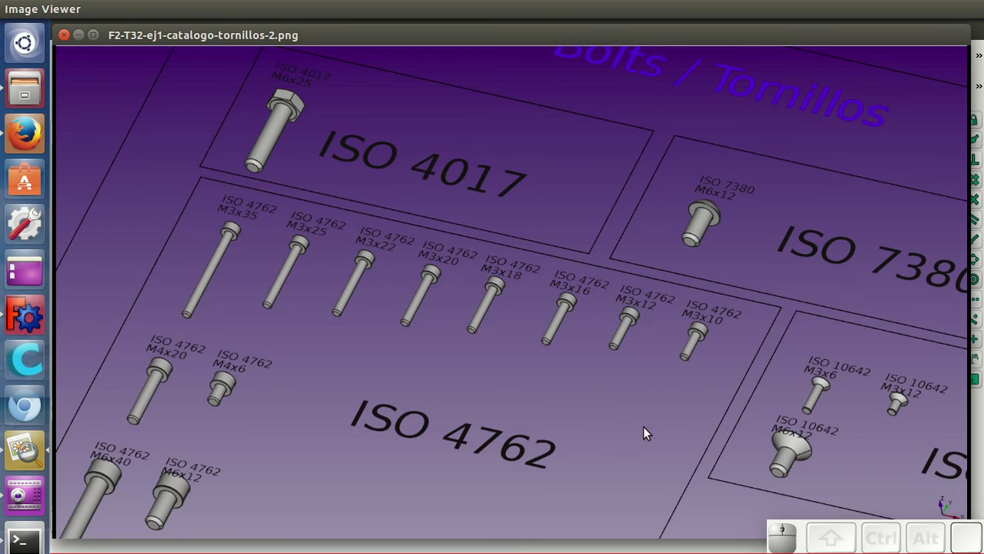
key(Right)
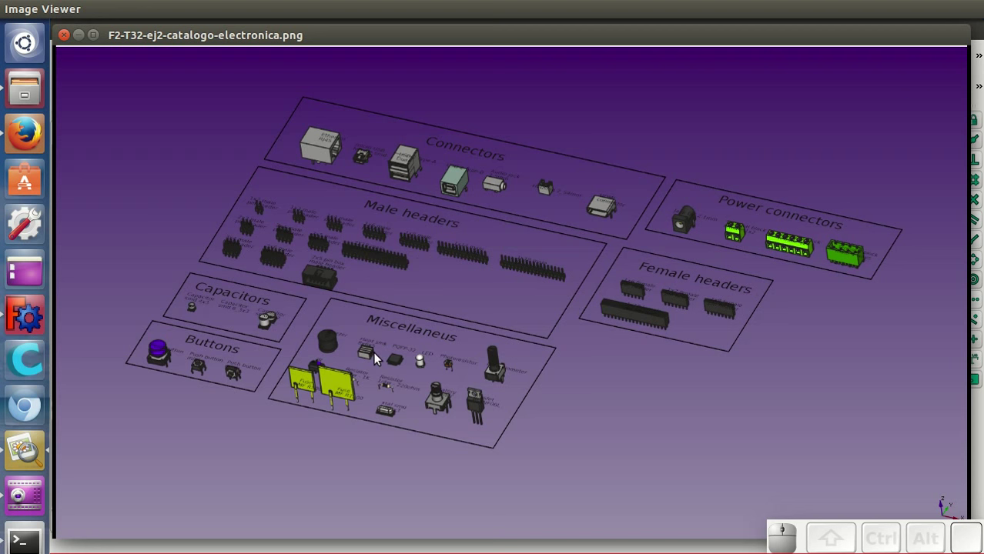
key(Right)
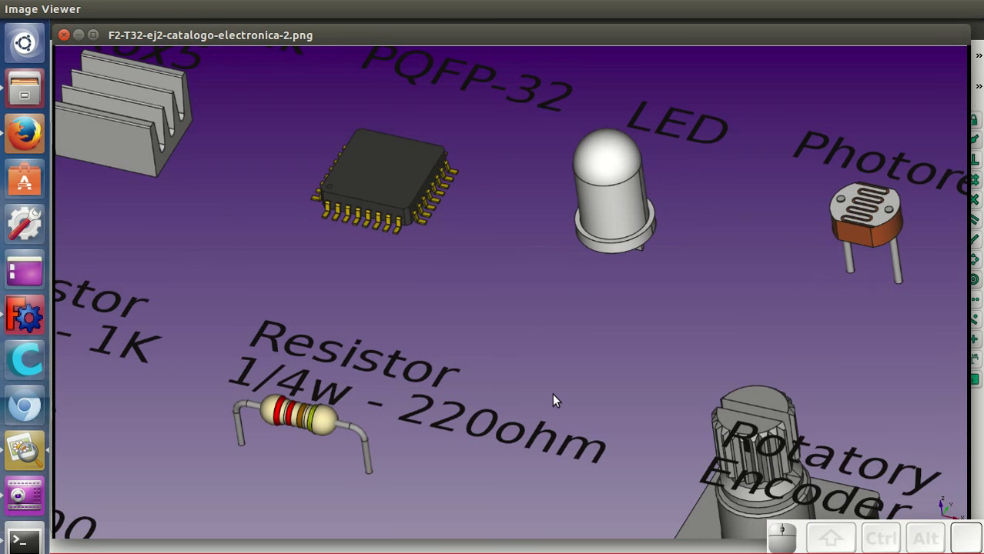
key(Right)
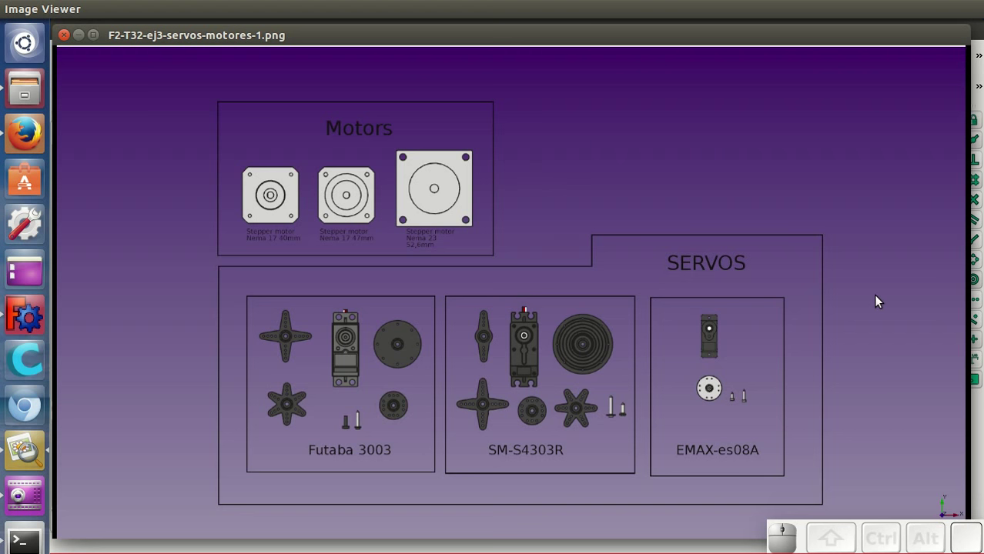
key(Right)
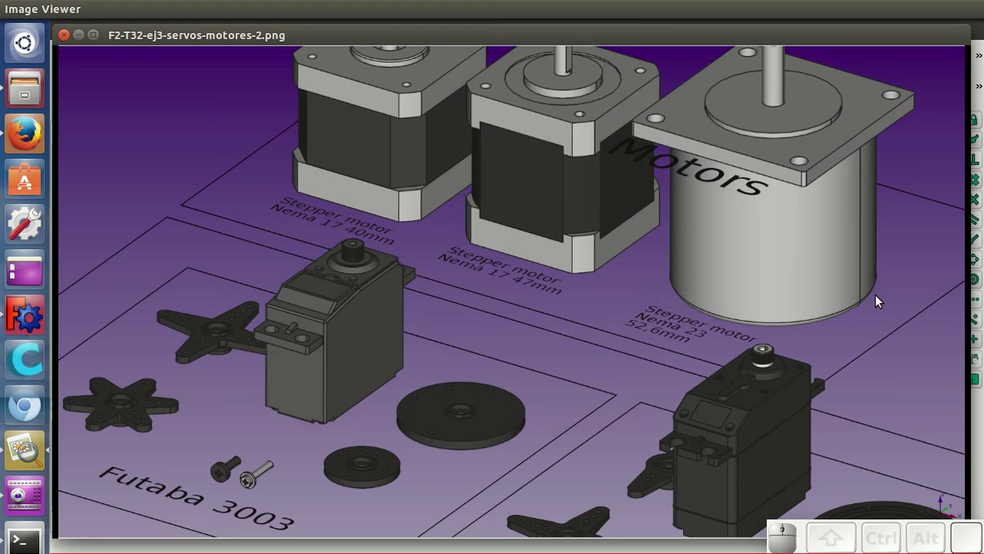